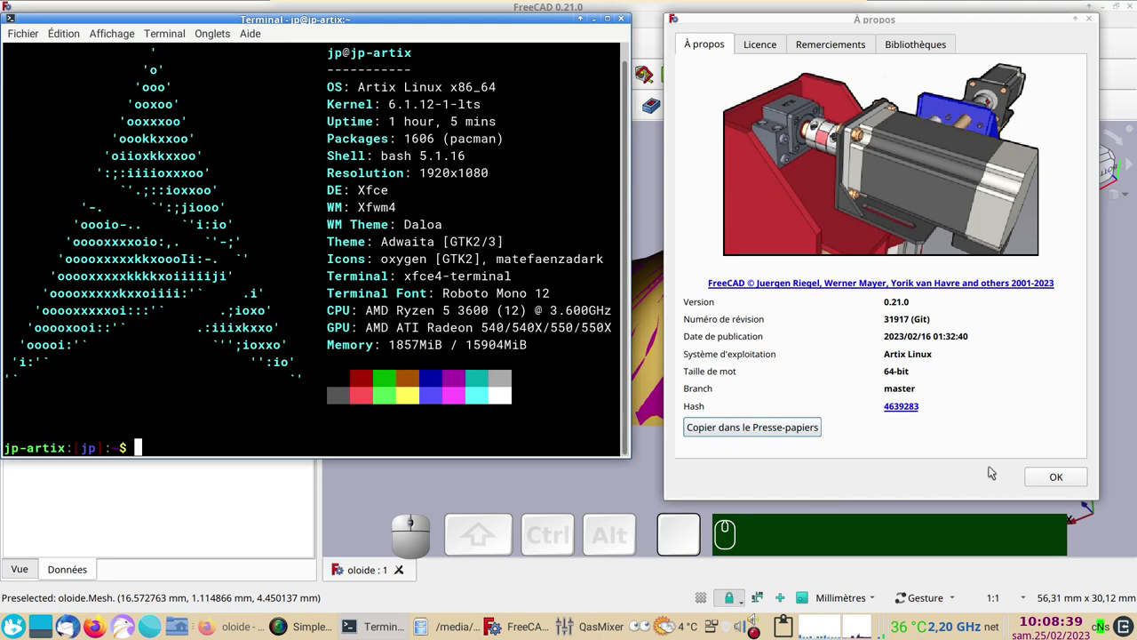
{"action": "left_click", "coordinate": [1056, 481]}
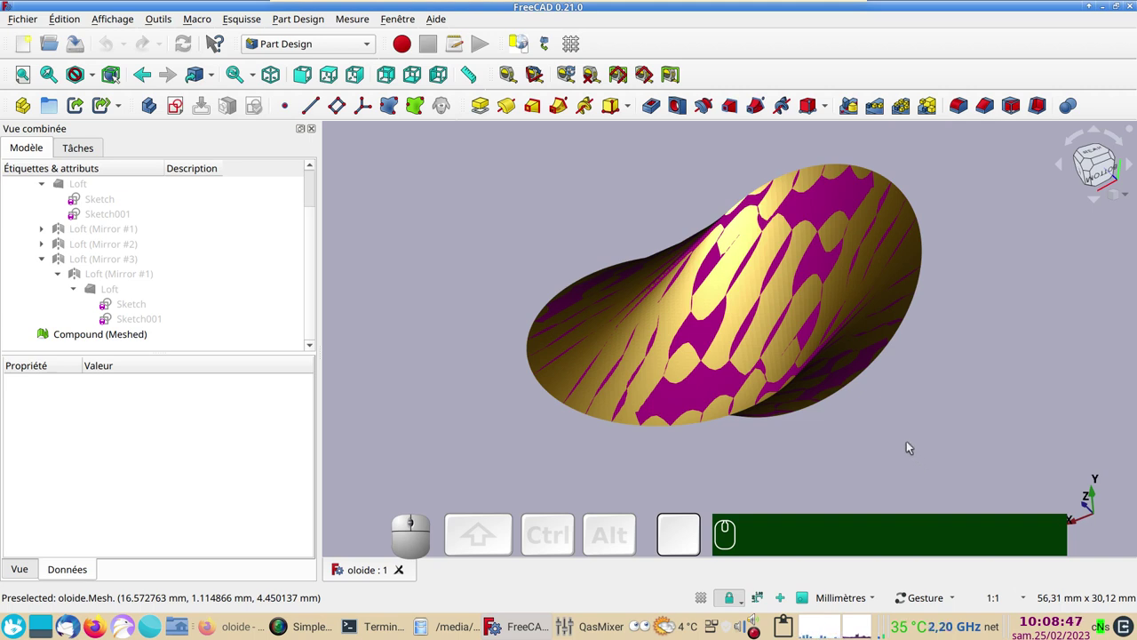
{"action": "left_click_drag", "start_coordinate": [937, 438], "coordinate": [943, 444]}
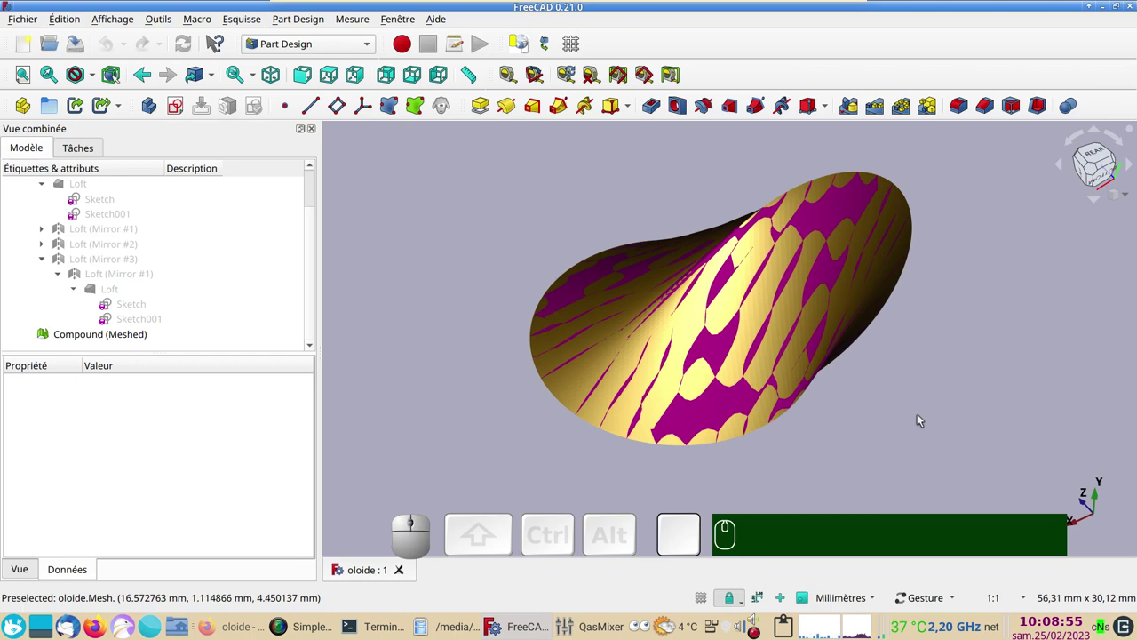
{"action": "left_click_drag", "start_coordinate": [932, 444], "coordinate": [884, 439]}
{"action": "left_click_drag", "start_coordinate": [908, 446], "coordinate": [947, 437]}
{"action": "left_click_drag", "start_coordinate": [918, 471], "coordinate": [885, 469]}
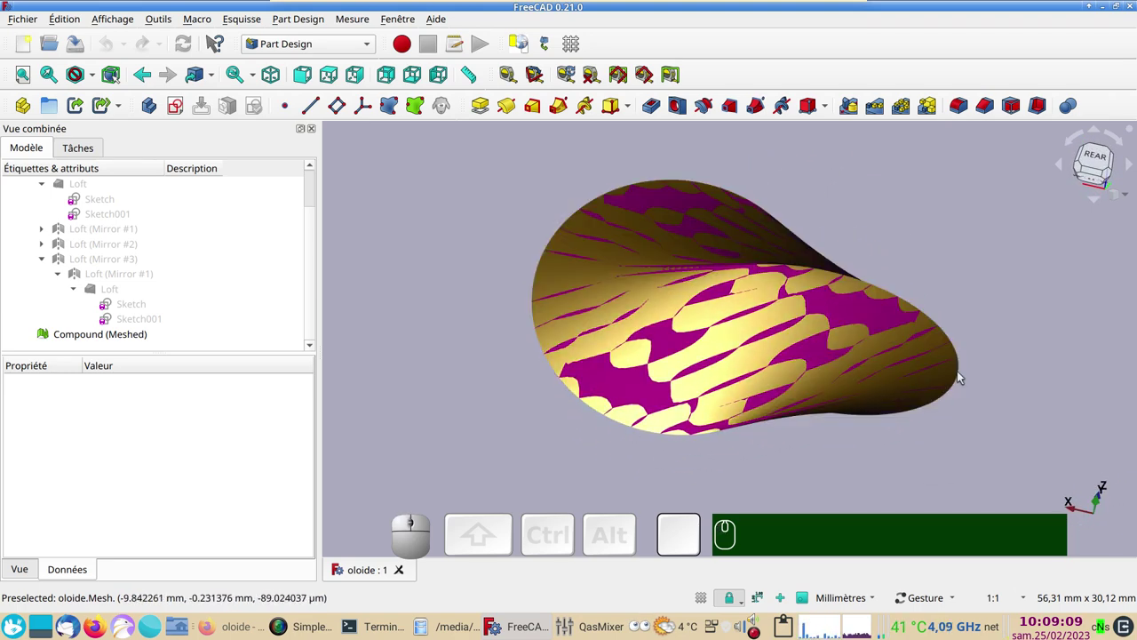
{"action": "left_click", "coordinate": [812, 480]}
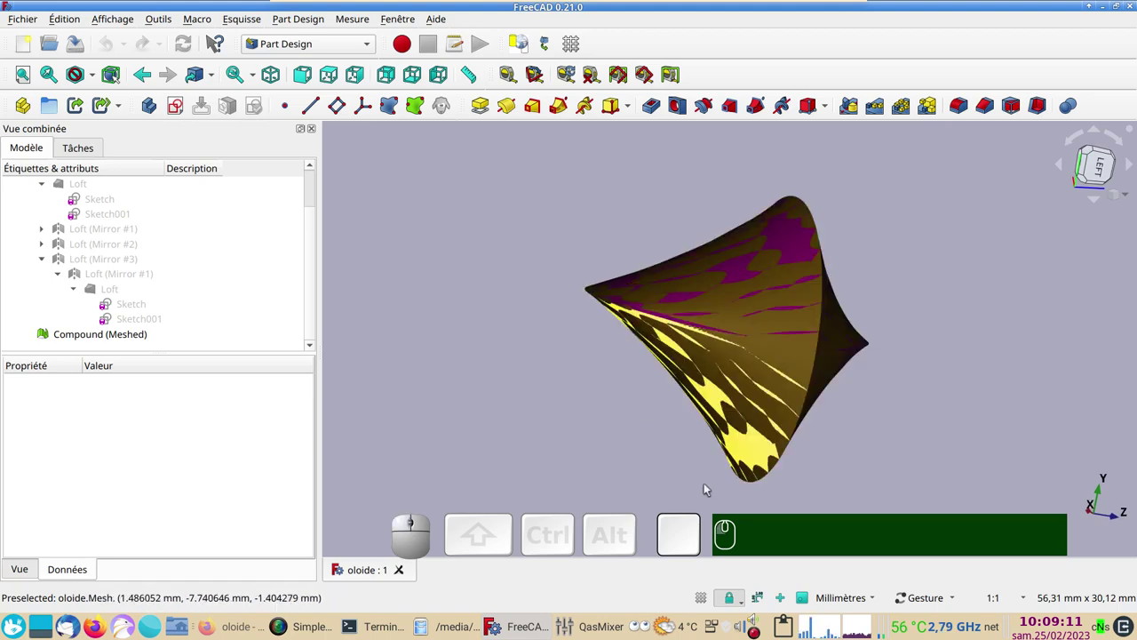
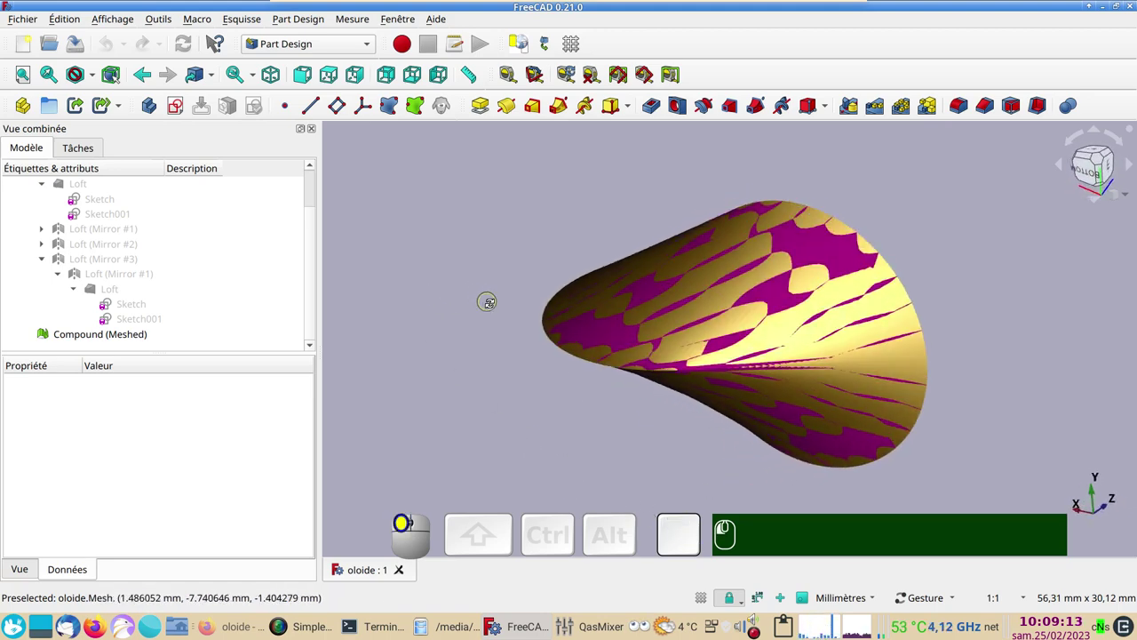
{"action": "left_click_drag", "start_coordinate": [574, 465], "coordinate": [872, 369]}
{"action": "left_click_drag", "start_coordinate": [971, 363], "coordinate": [867, 313]}
{"action": "left_click_drag", "start_coordinate": [432, 275], "coordinate": [530, 464]}
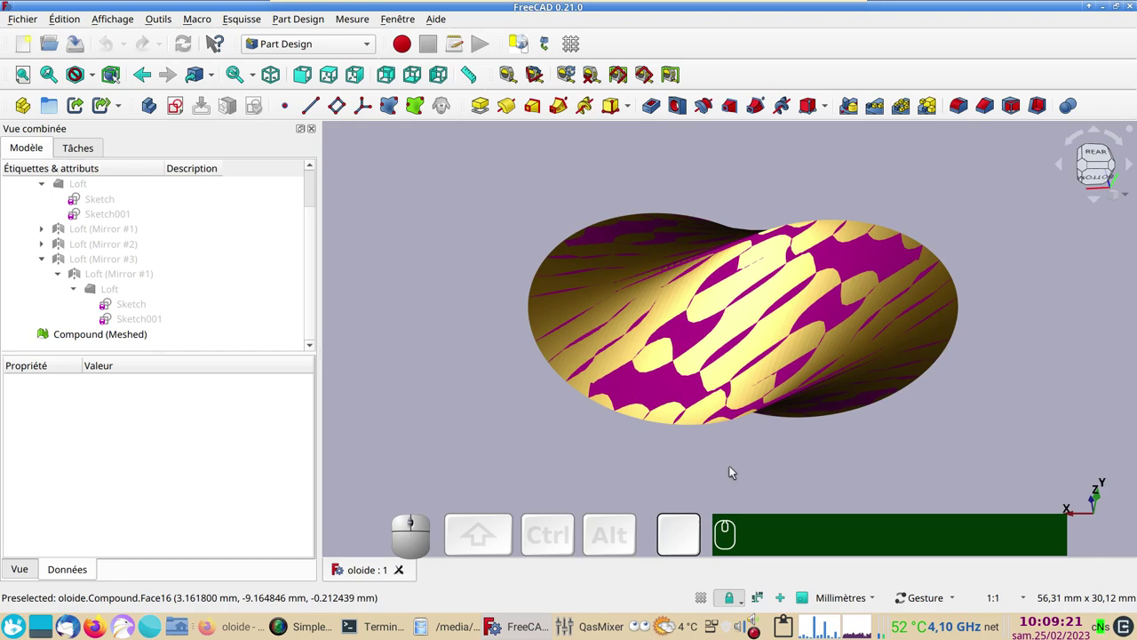
{"action": "left_click_drag", "start_coordinate": [740, 460], "coordinate": [731, 474]}
{"action": "left_click_drag", "start_coordinate": [818, 484], "coordinate": [676, 464]}
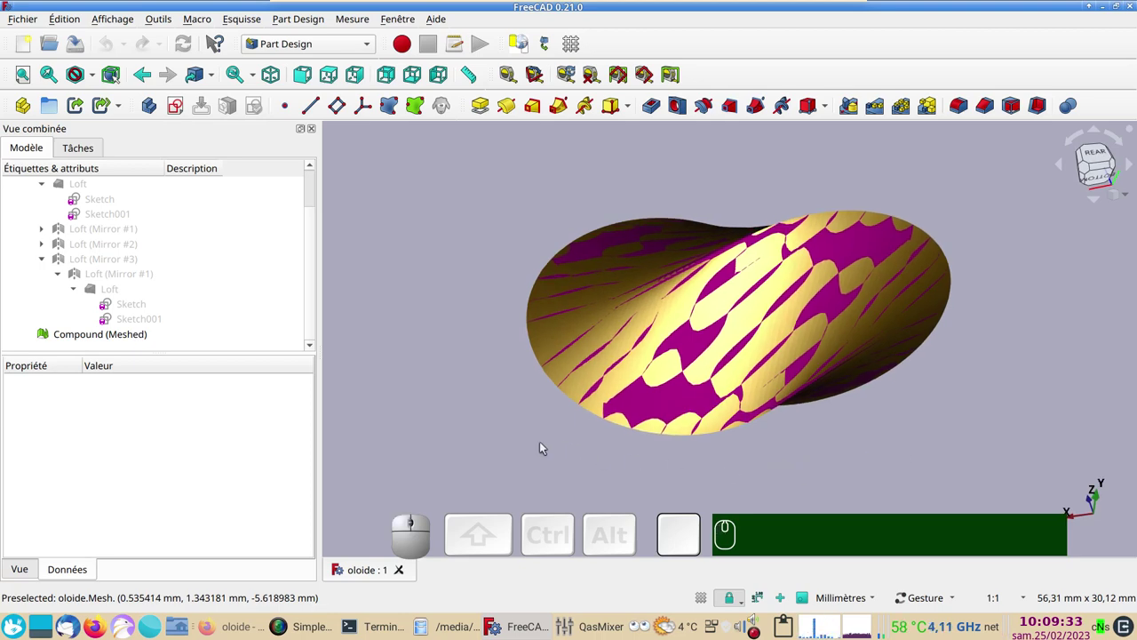
{"action": "left_click_drag", "start_coordinate": [857, 476], "coordinate": [843, 467]}
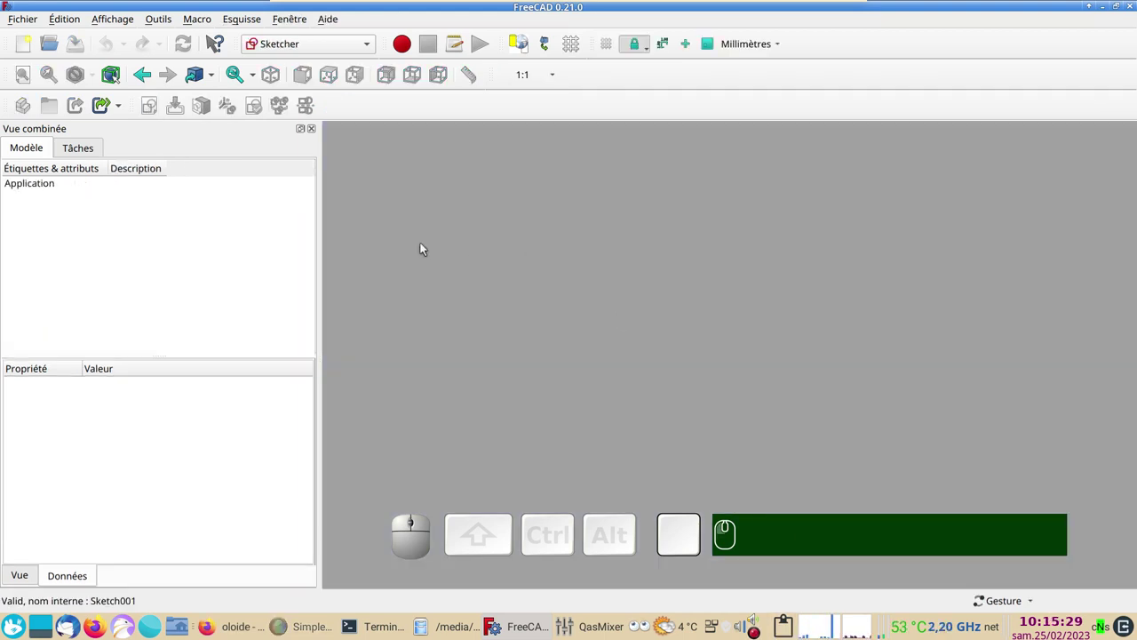
Step: Create a new document and start an empty sketch on the XY plane
{"action": "left_click", "coordinate": [29, 49]}
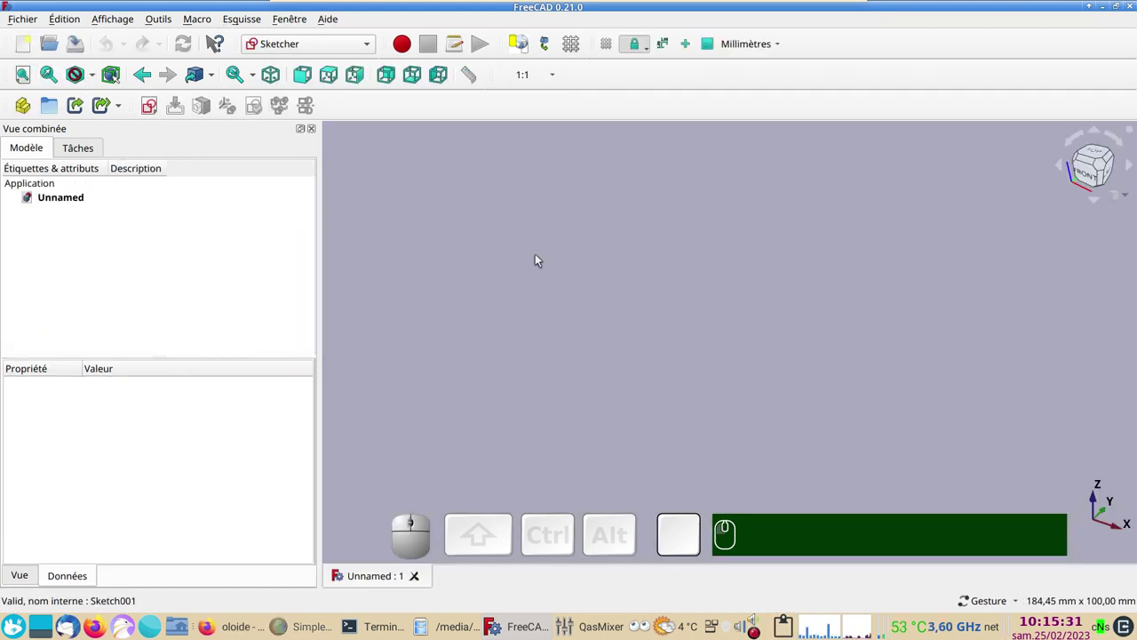
{"action": "left_click_drag", "start_coordinate": [301, 48], "coordinate": [524, 380]}
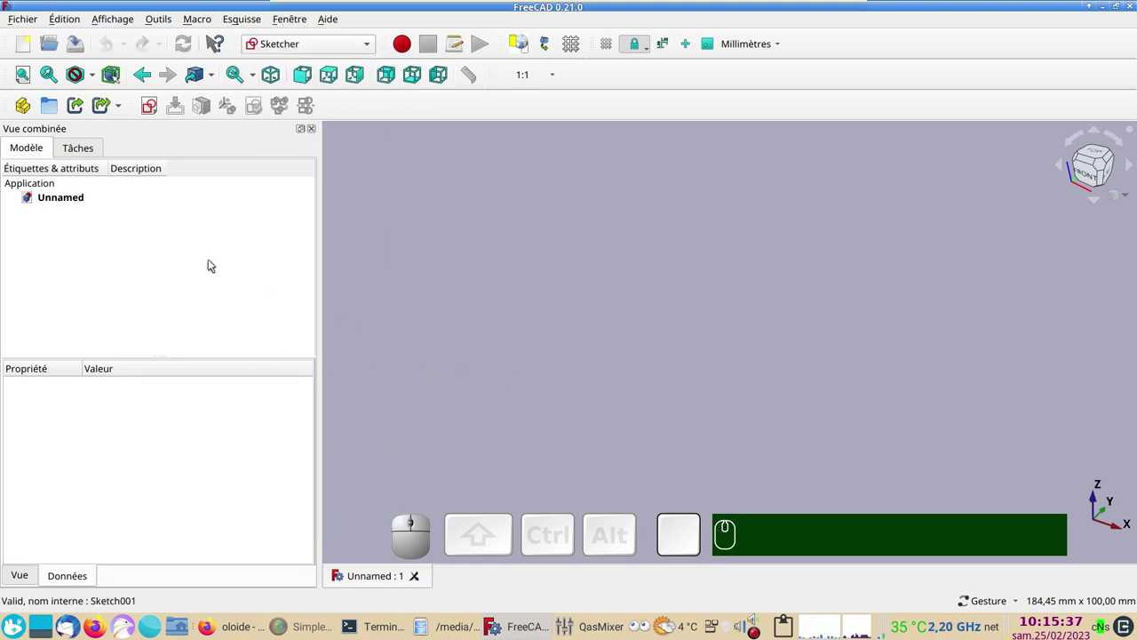
{"action": "left_click", "coordinate": [152, 105]}
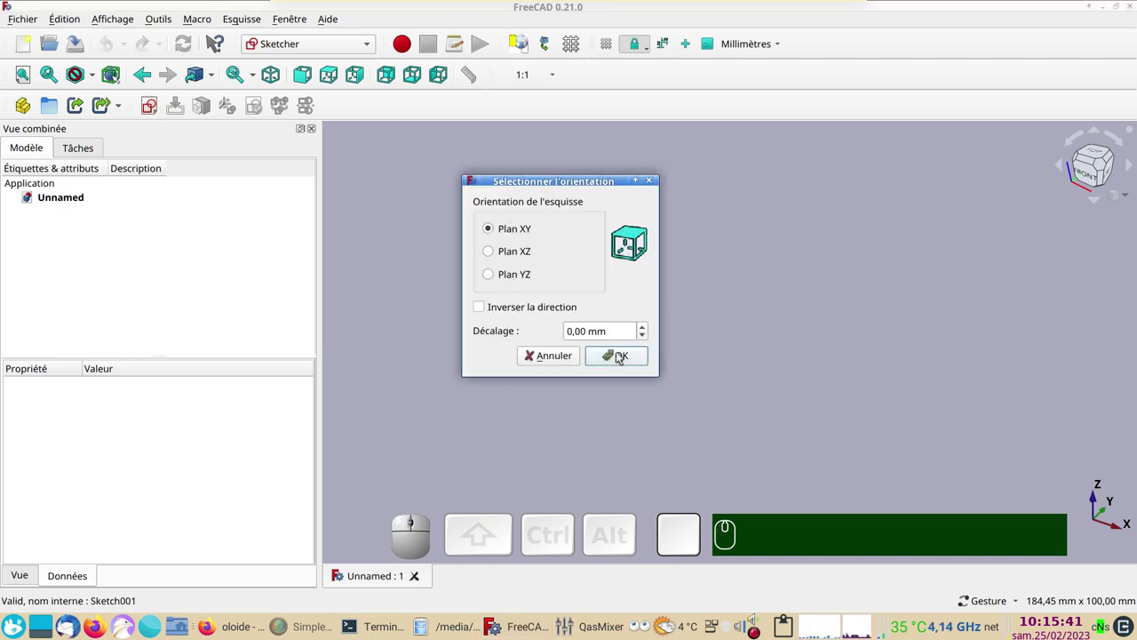
{"action": "left_click", "coordinate": [622, 356]}
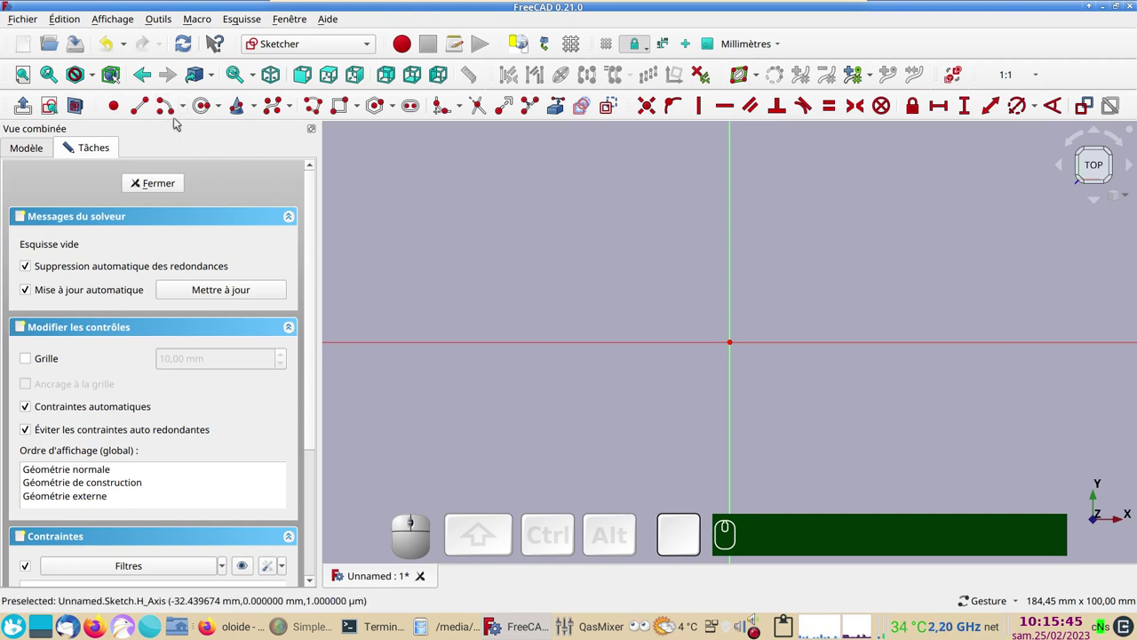
Step: Draw an arc centred on the origin and a connected polyline from its end
{"action": "left_click", "coordinate": [169, 116]}
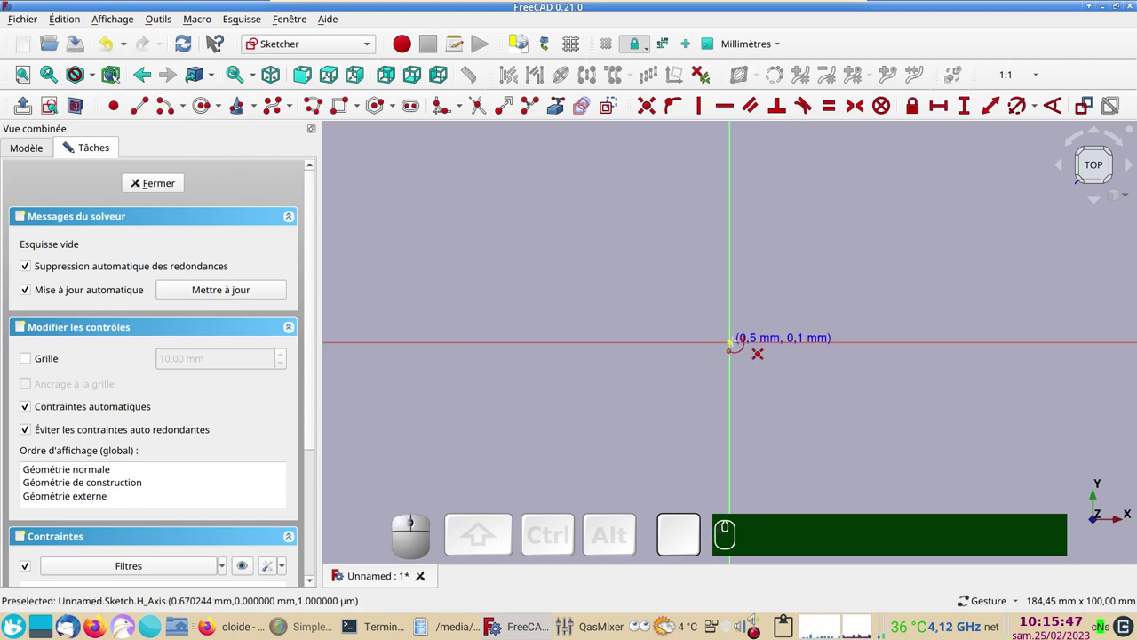
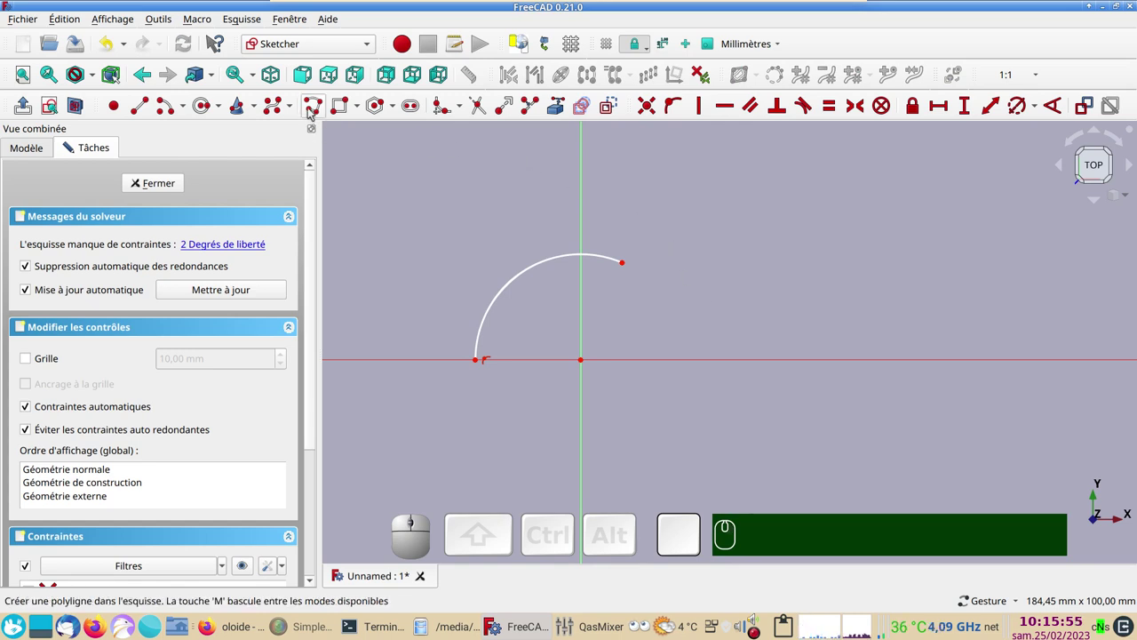
{"action": "left_click", "coordinate": [311, 110]}
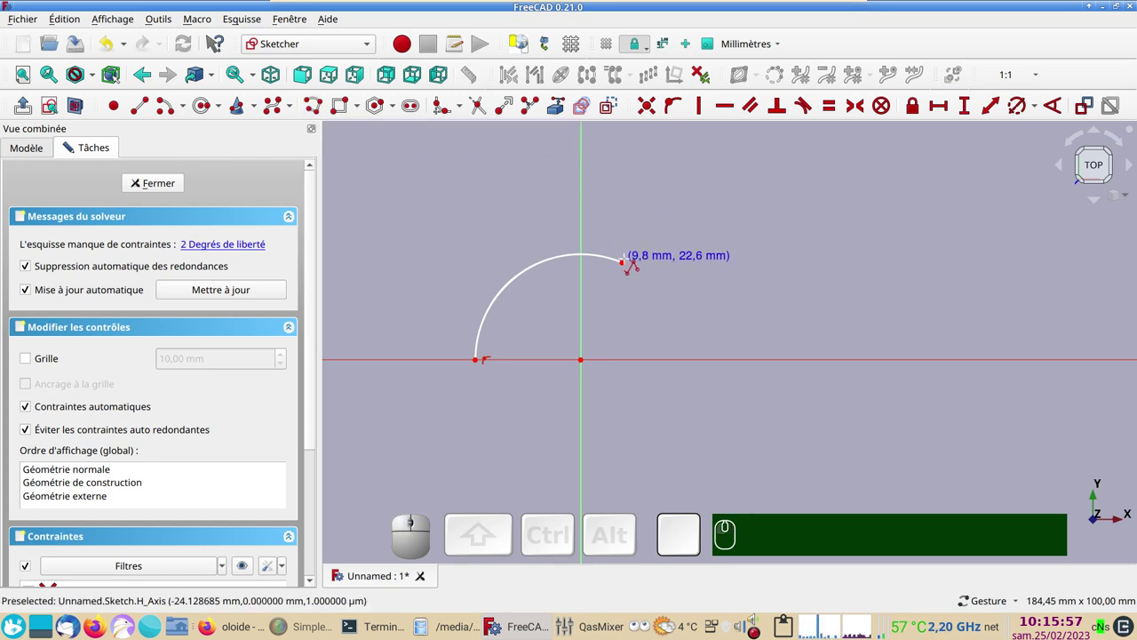
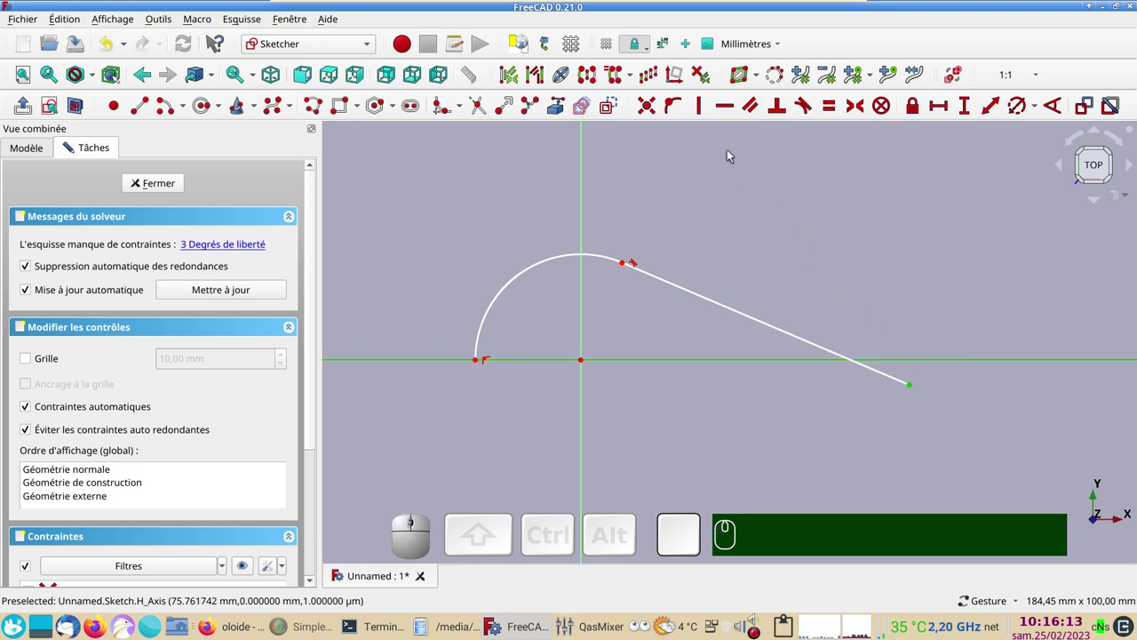
{"action": "key", "text": "o"}
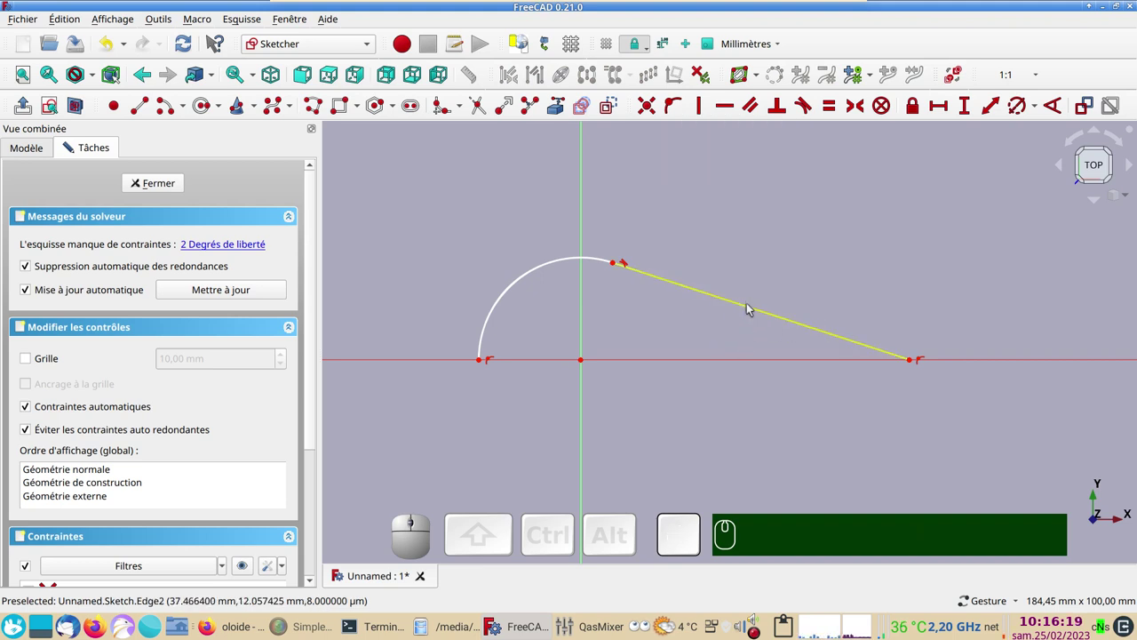
Step: Pull the sloped line's lower endpoint down closer to the horizontal axis
{"action": "left_click", "coordinate": [752, 308]}
{"action": "left_click", "coordinate": [608, 112]}
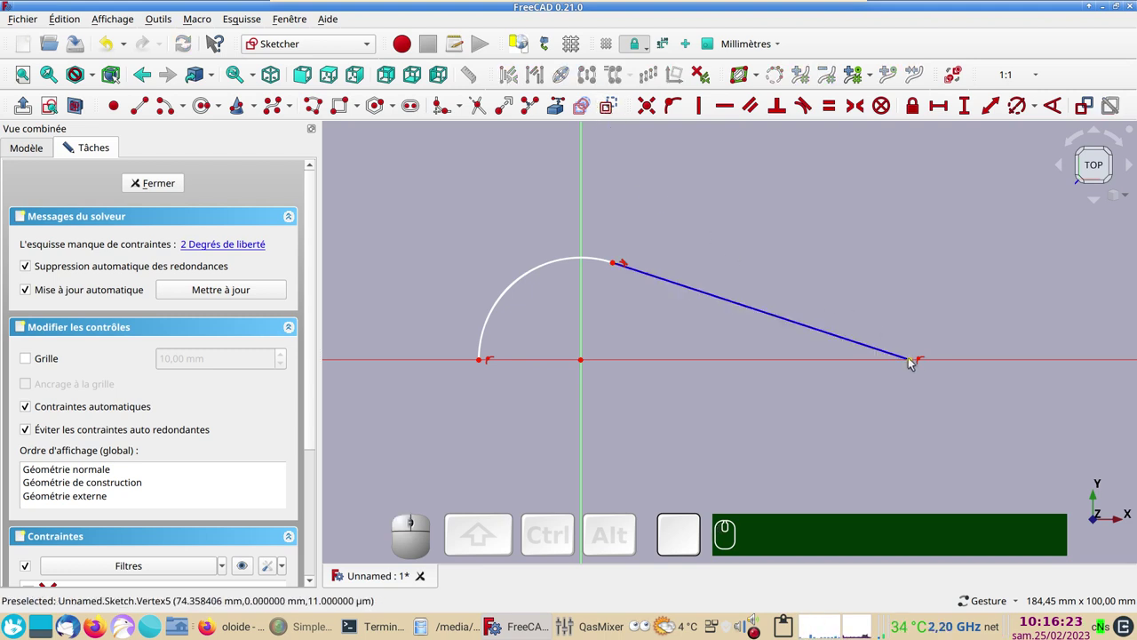
{"action": "left_click_drag", "start_coordinate": [915, 360], "coordinate": [805, 426]}
{"action": "left_click", "coordinate": [807, 423]}
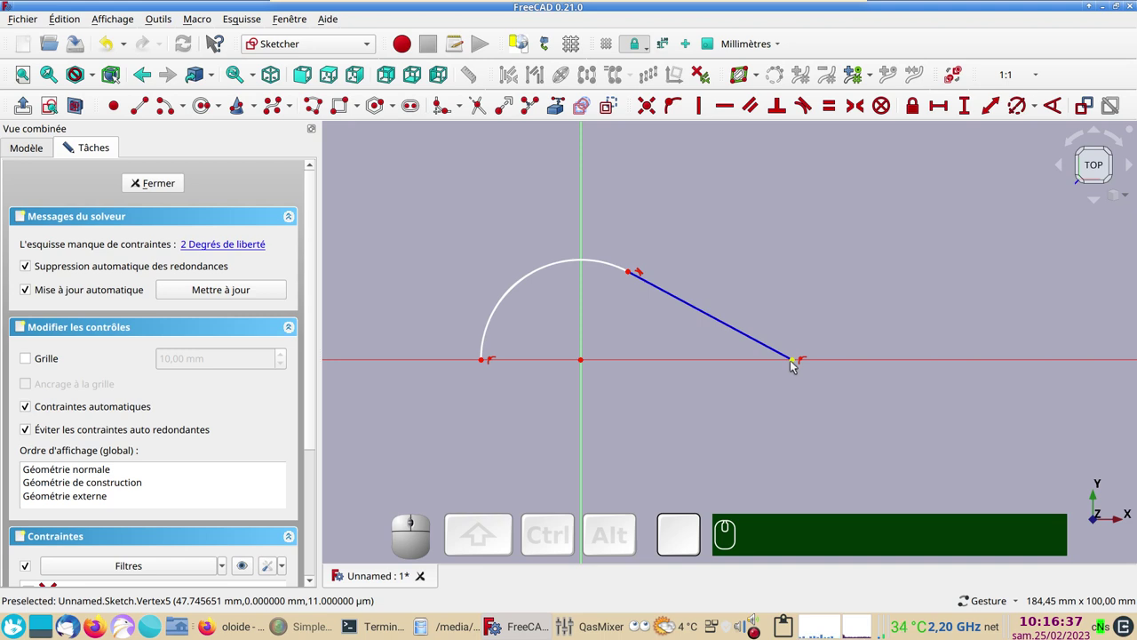
Step: Constrain the line endpoint at a 20 mm horizontal distance from the origin
{"action": "left_click", "coordinate": [796, 365]}
{"action": "left_click", "coordinate": [944, 114]}
{"action": "key", "text": "KP_2"}
{"action": "key", "text": "KP_0"}
{"action": "key", "text": "Return"}
Step: Constrain the arc radius to 10 mm, leaving the sketch fully constrained
{"action": "left_click", "coordinate": [603, 298]}
{"action": "left_click", "coordinate": [1021, 115]}
{"action": "key", "text": "KP_1"}
{"action": "key", "text": "KP_0"}
{"action": "key", "text": "KP_2"}
{"action": "key", "text": "KP_0"}
{"action": "key", "text": "Return"}
{"action": "key", "text": "KP_1"}
{"action": "left_click", "coordinate": [1104, 207]}
{"action": "scroll", "scroll_direction": "up", "scroll_amount": 3}
{"action": "left_click_drag", "start_coordinate": [720, 315], "coordinate": [737, 245]}
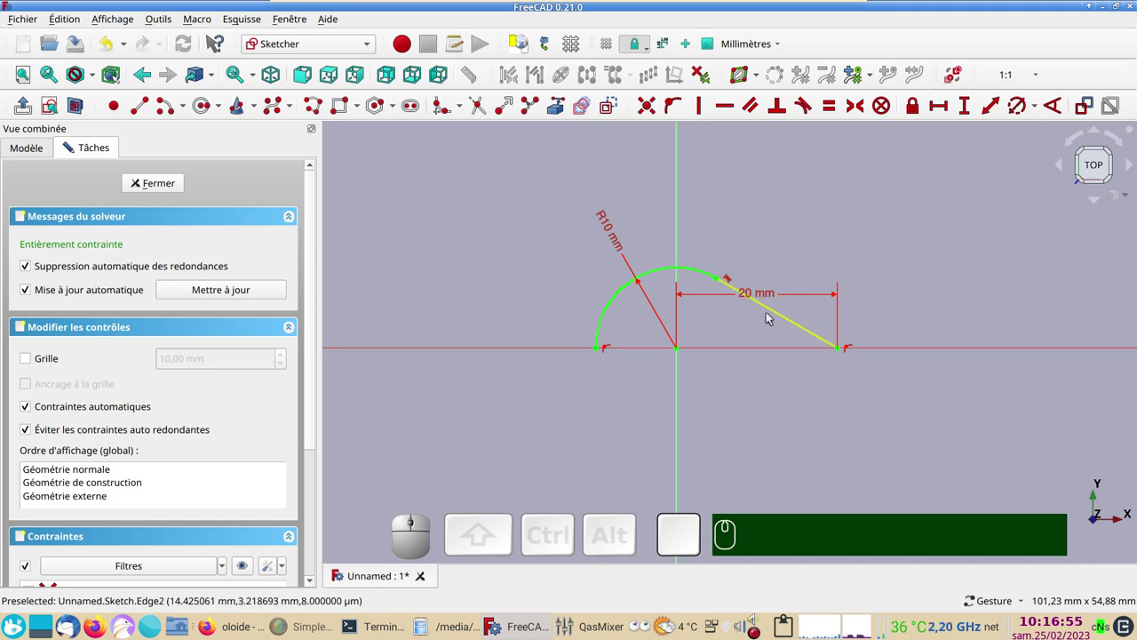
Step: Close the first sketch and create a second sketch on the XZ plane
{"action": "left_click", "coordinate": [157, 191]}
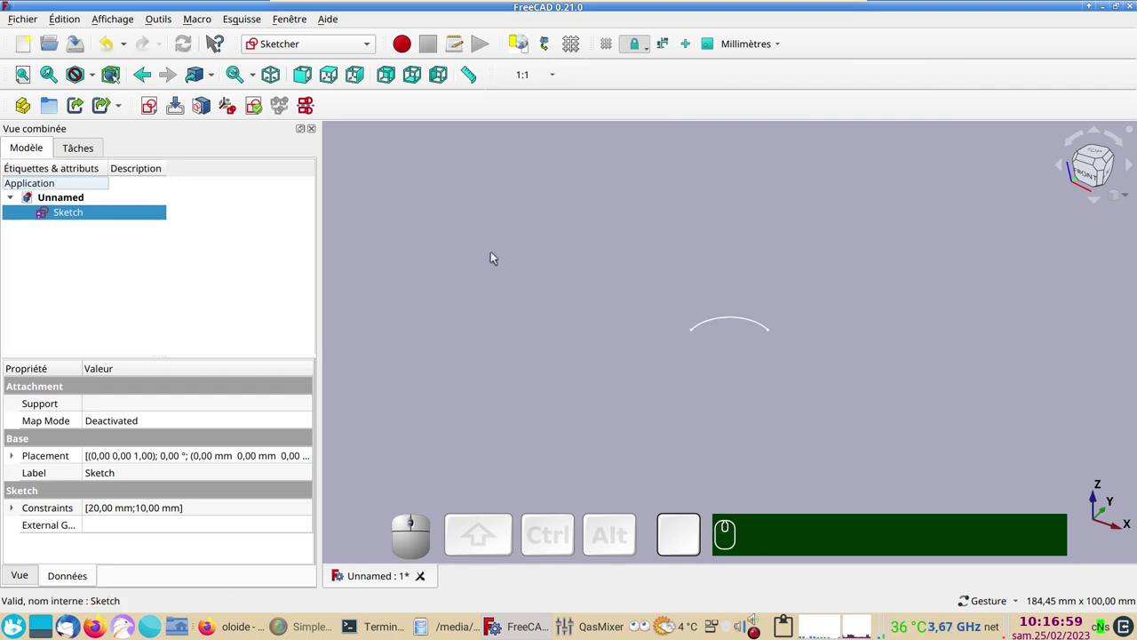
{"action": "left_click", "coordinate": [455, 225]}
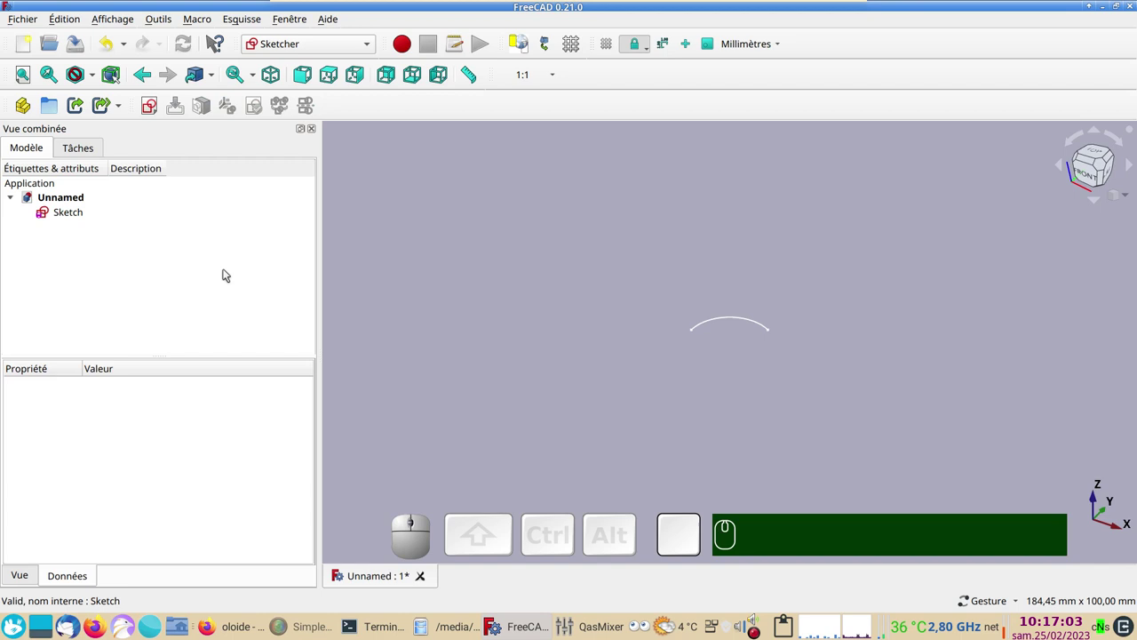
{"action": "left_click", "coordinate": [158, 108]}
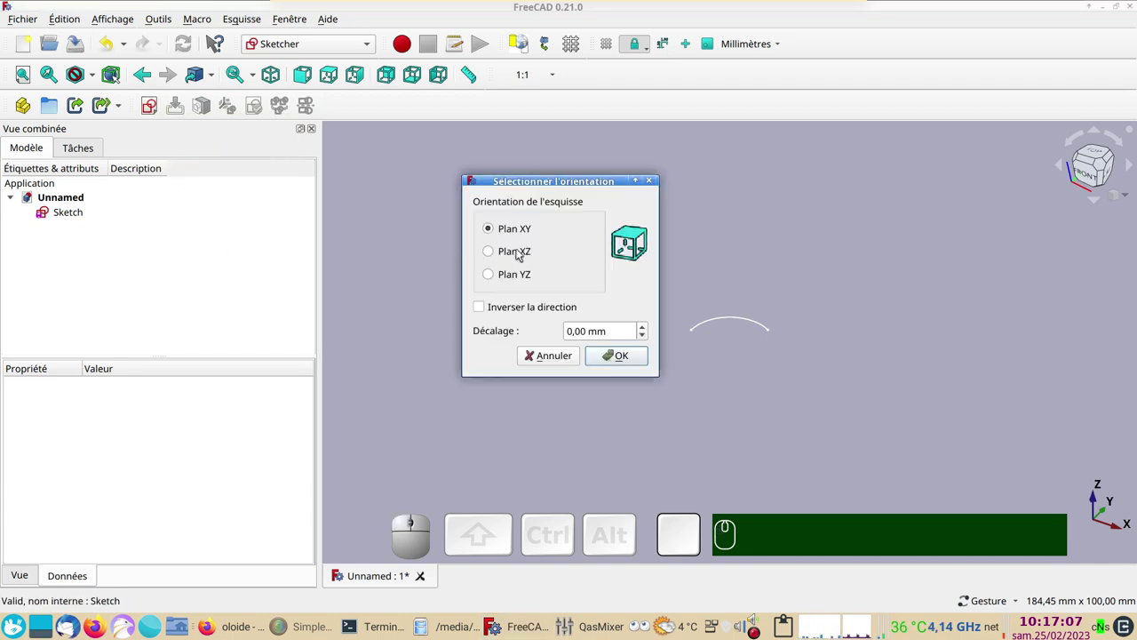
{"action": "left_click", "coordinate": [522, 253]}
{"action": "left_click", "coordinate": [626, 358]}
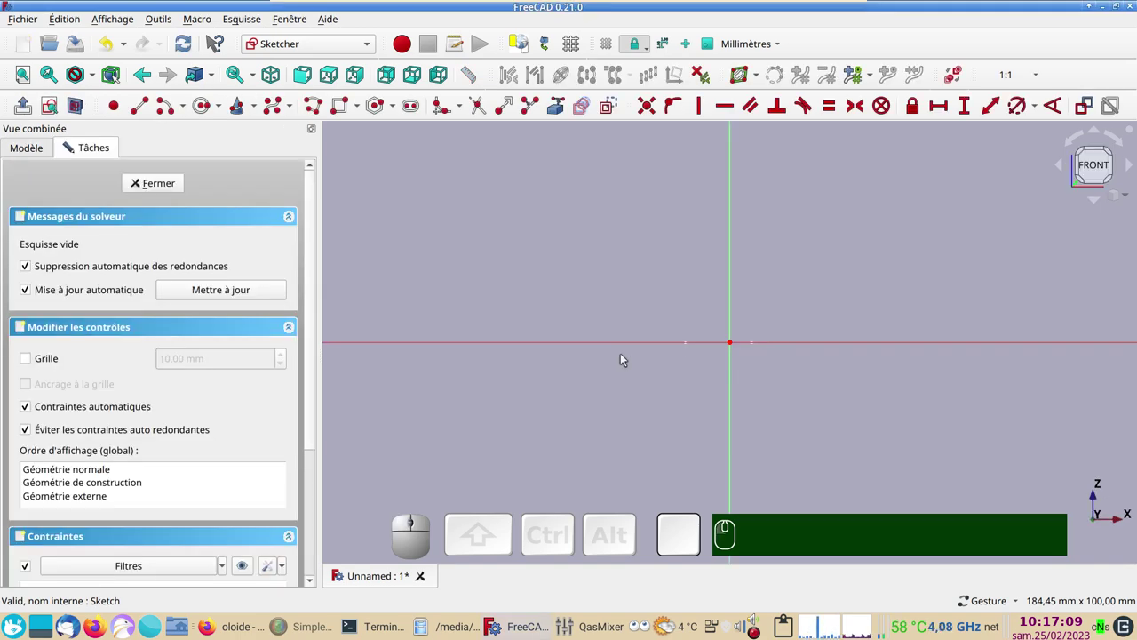
Step: Switch to the line tool in the new sketch and zoom in on the view
{"action": "left_click", "coordinate": [165, 186]}
{"action": "left_click", "coordinate": [84, 217]}
{"action": "scroll", "scroll_direction": "up", "scroll_amount": 3}
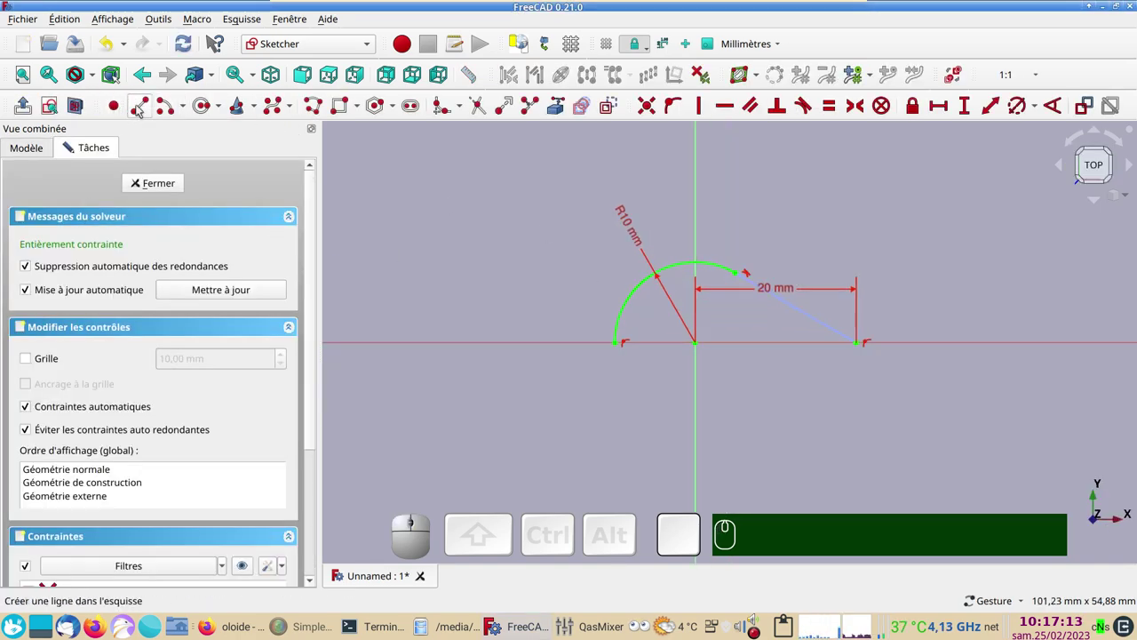
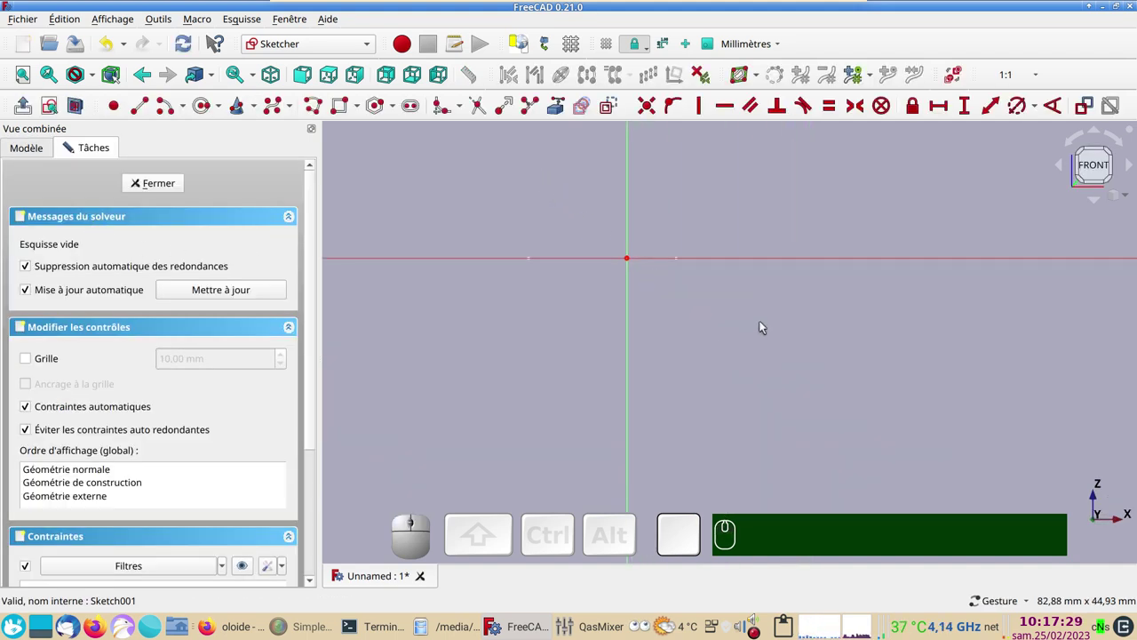
Step: Draw an arc and a long sloped line in Sketch001, then face the sketch plane again
{"action": "left_click_drag", "start_coordinate": [767, 304], "coordinate": [755, 316]}
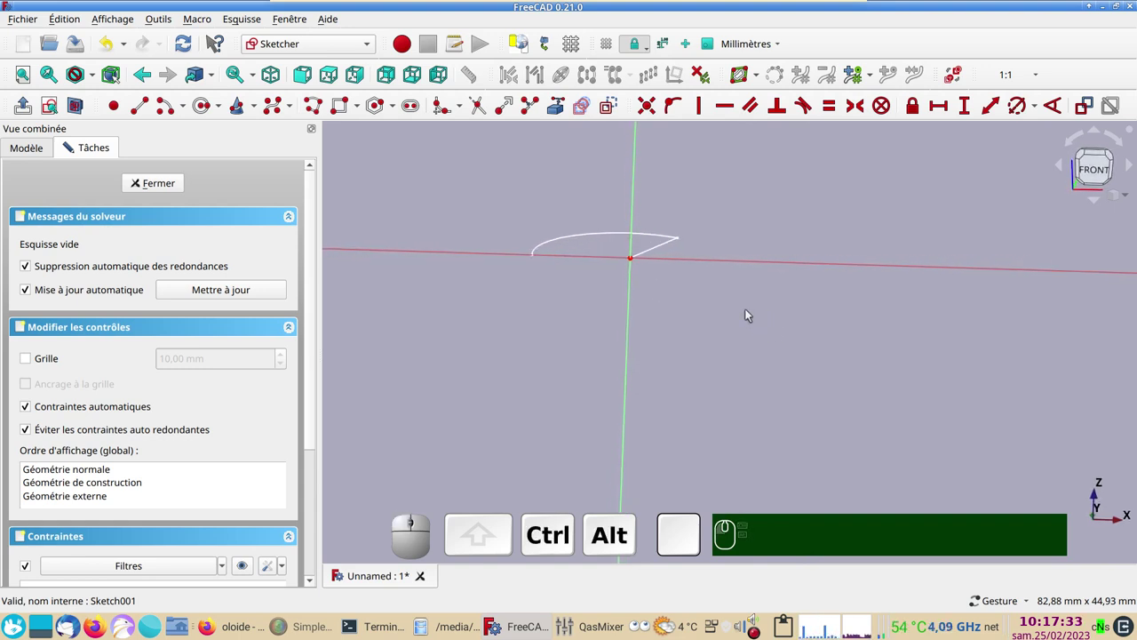
{"action": "left_click_drag", "start_coordinate": [705, 311], "coordinate": [722, 332]}
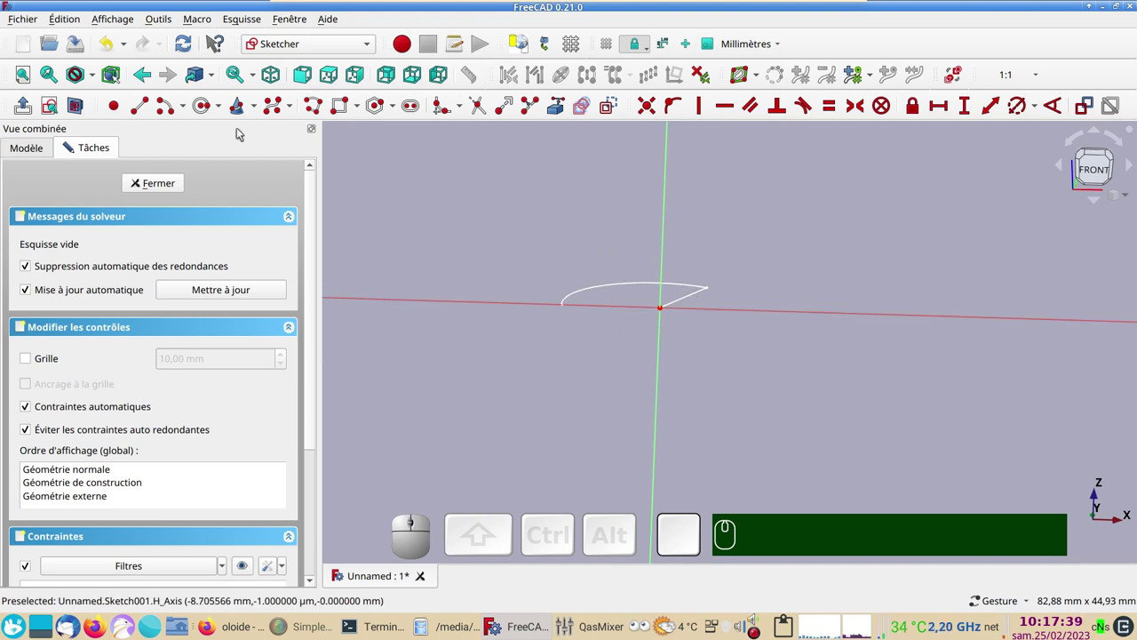
{"action": "left_click", "coordinate": [172, 115]}
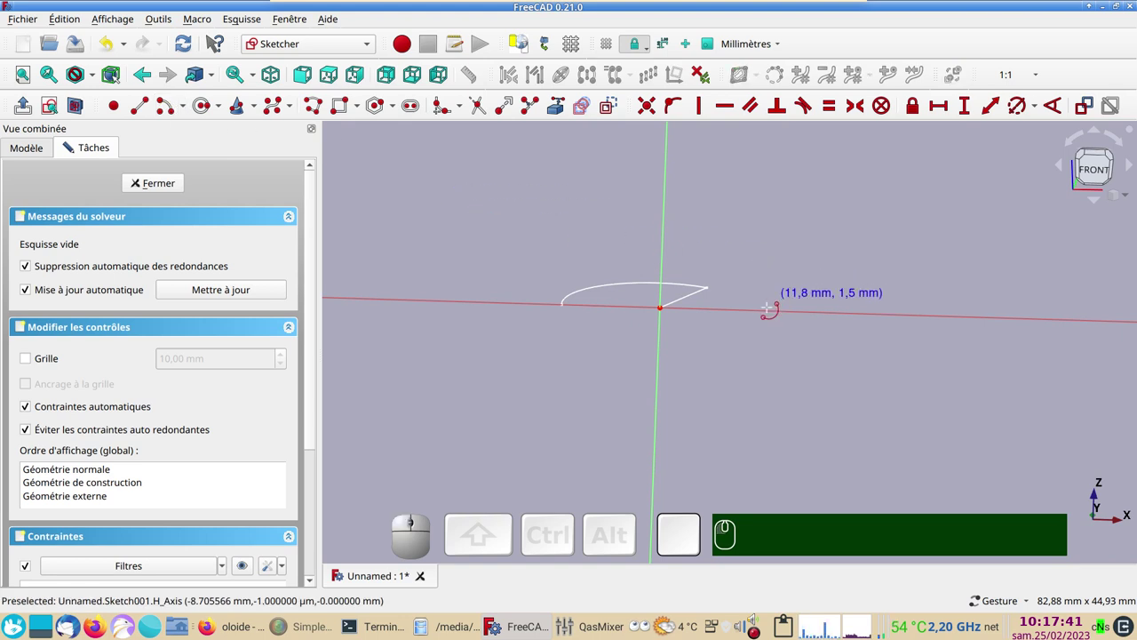
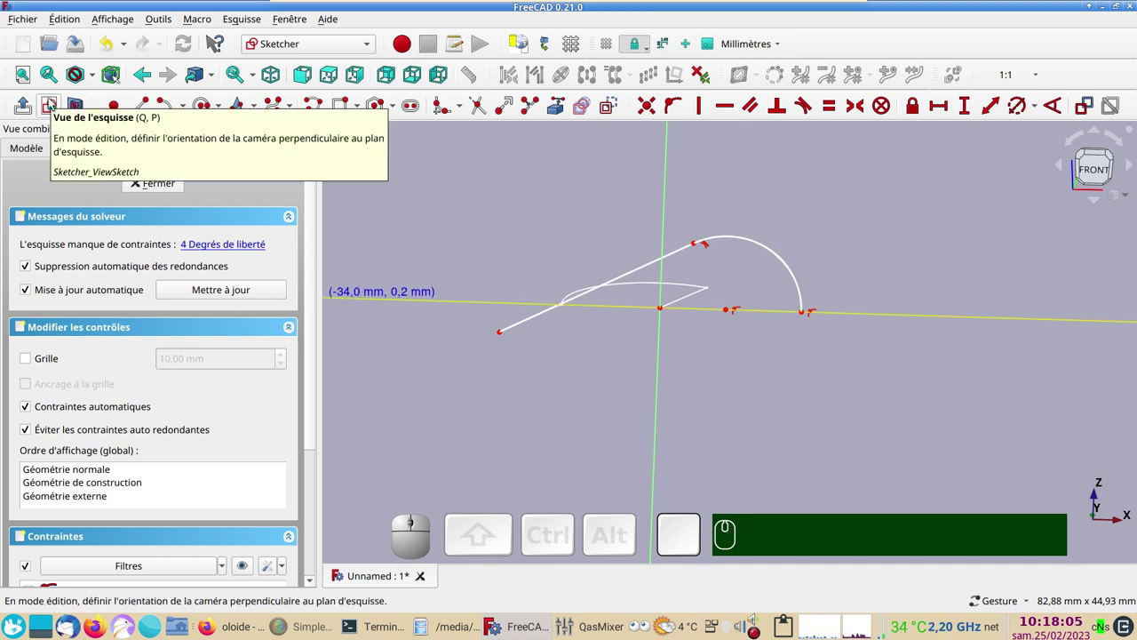
{"action": "left_click", "coordinate": [53, 103]}
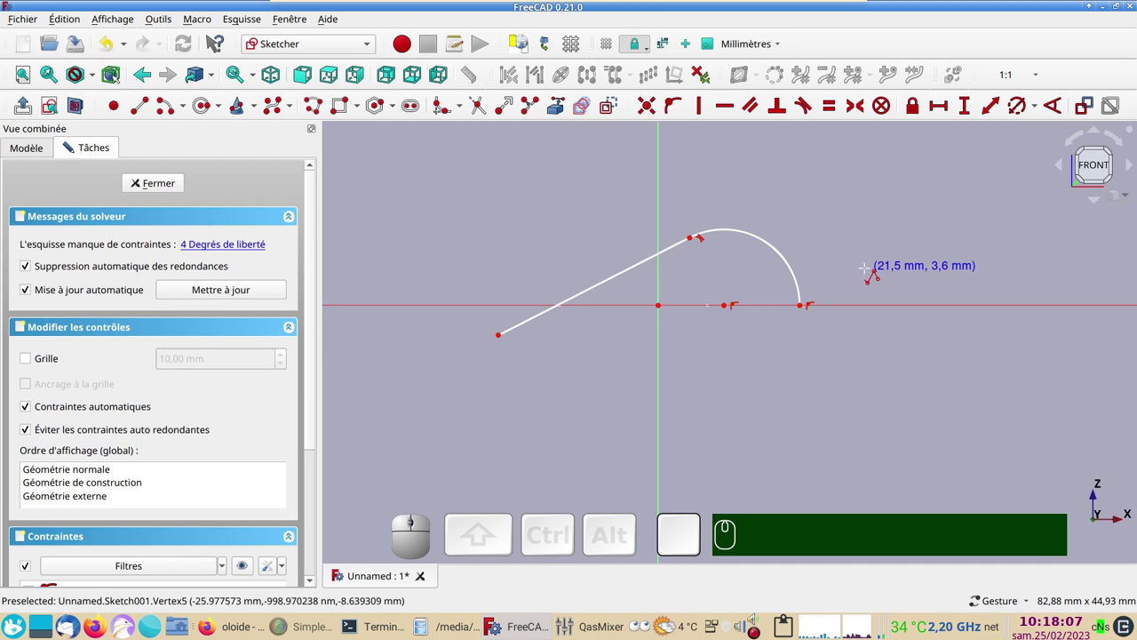
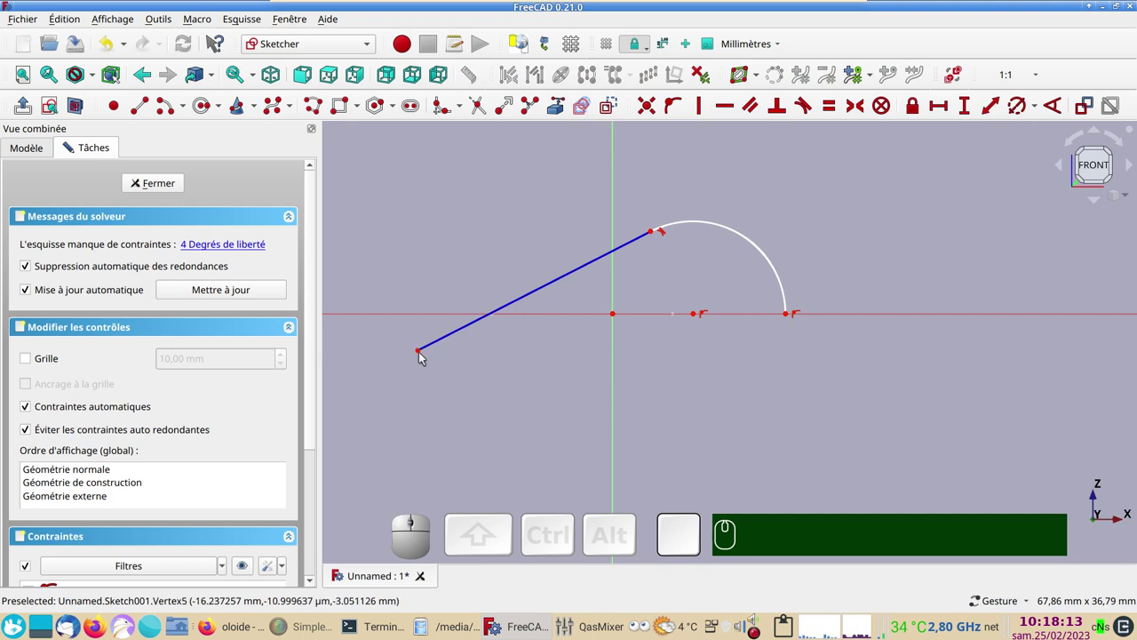
Step: Put the line's end on the horizontal axis, 20 mm horizontally from the arc centre
{"action": "left_click", "coordinate": [425, 353]}
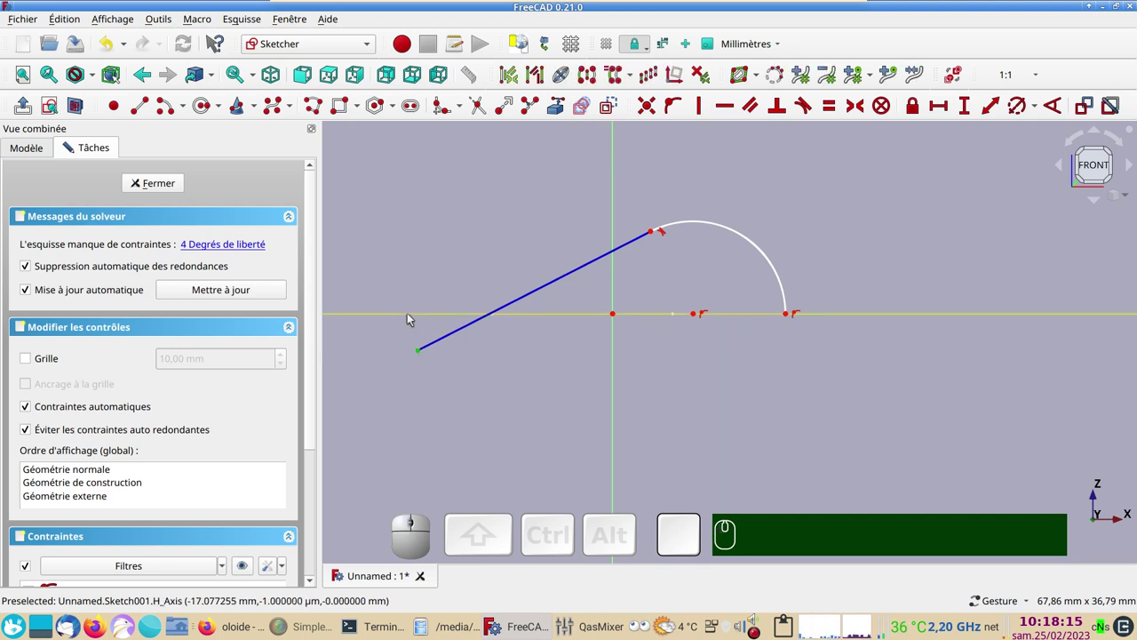
{"action": "left_click", "coordinate": [416, 317]}
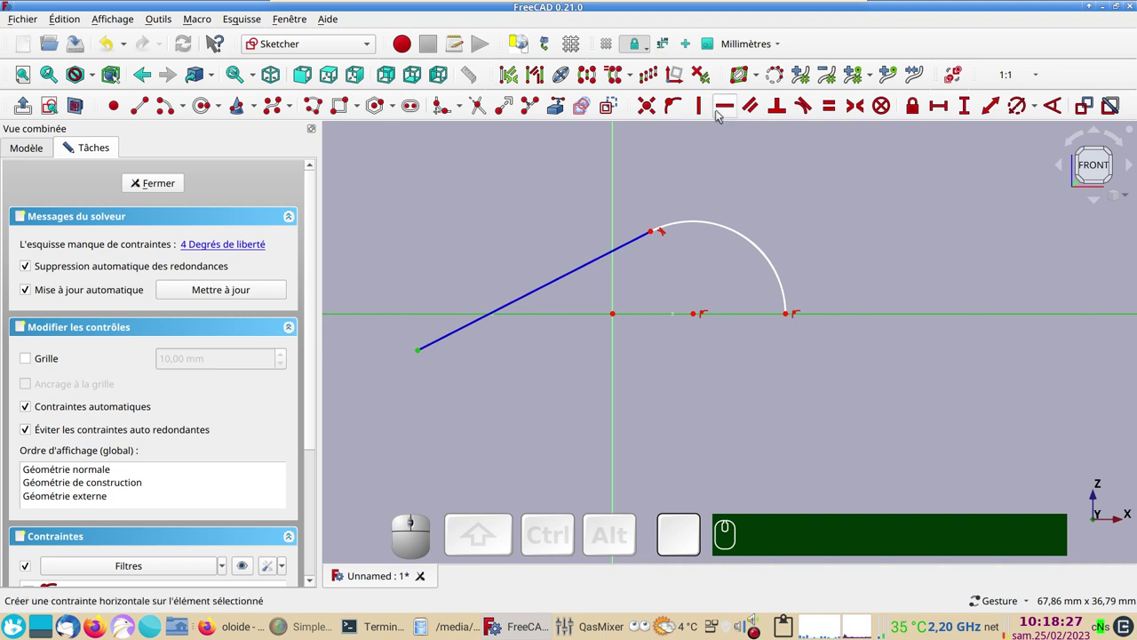
{"action": "key", "text": "o"}
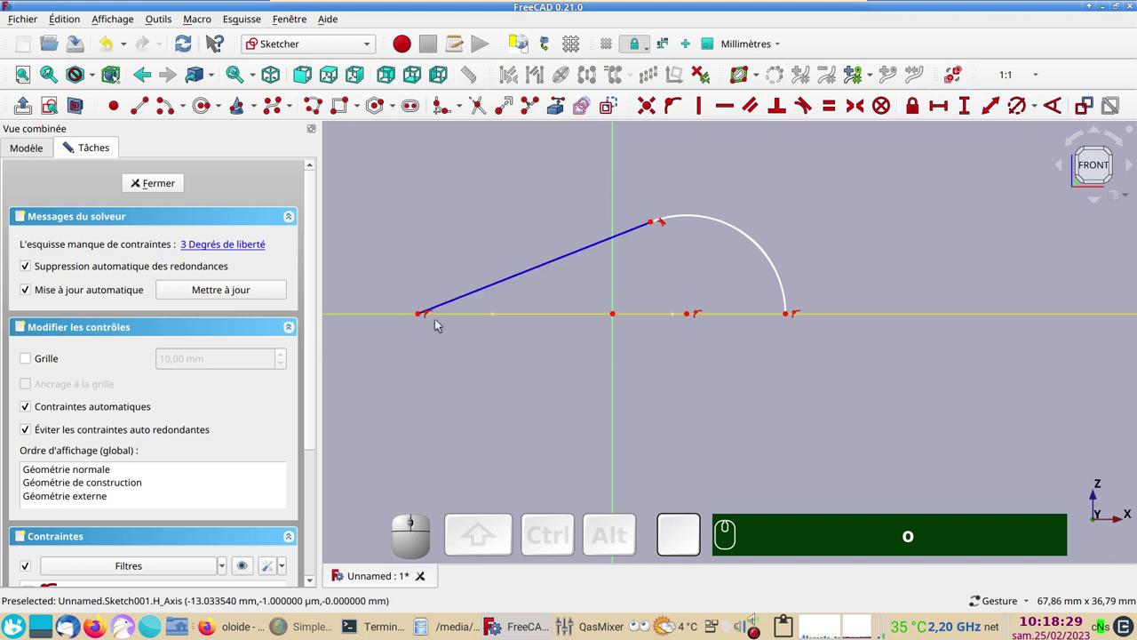
{"action": "left_click", "coordinate": [423, 319]}
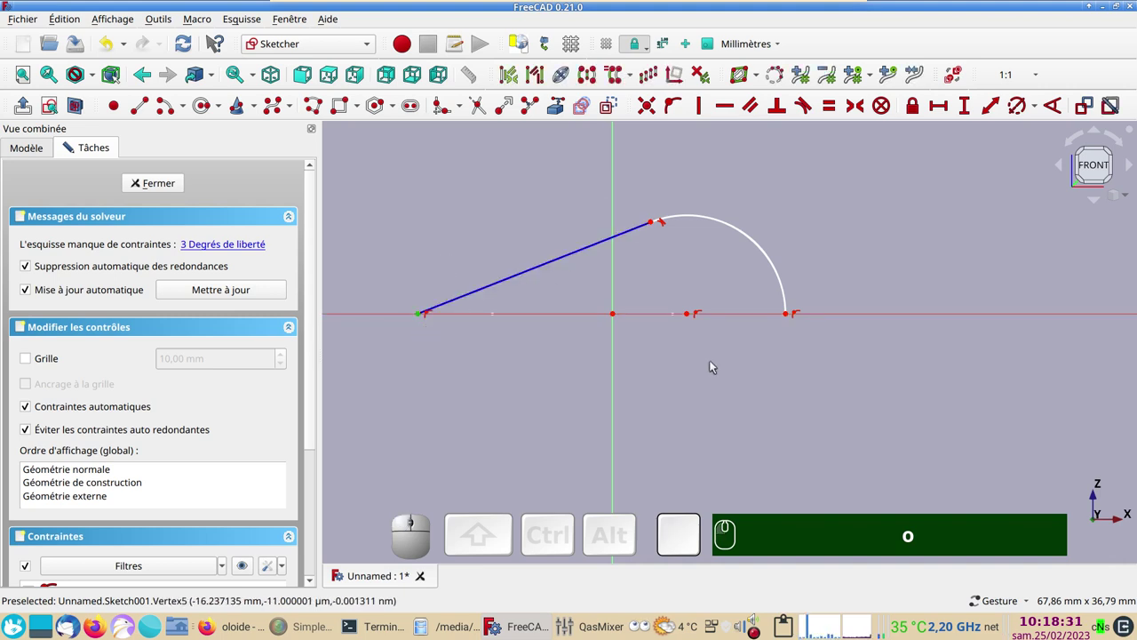
{"action": "left_click", "coordinate": [695, 317]}
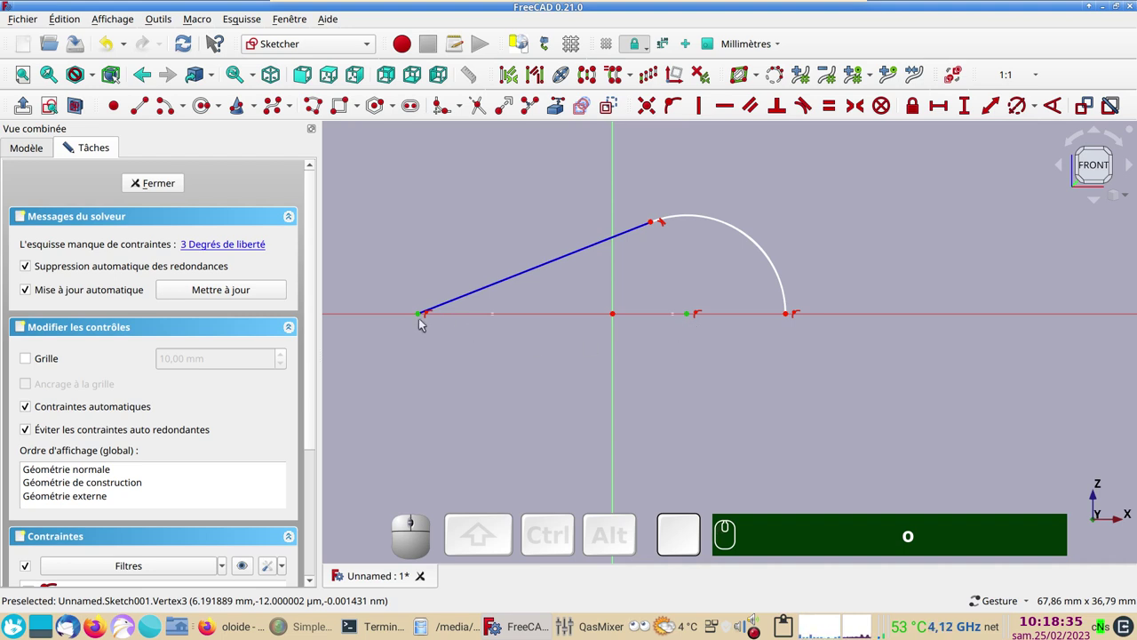
{"action": "left_click", "coordinate": [942, 113]}
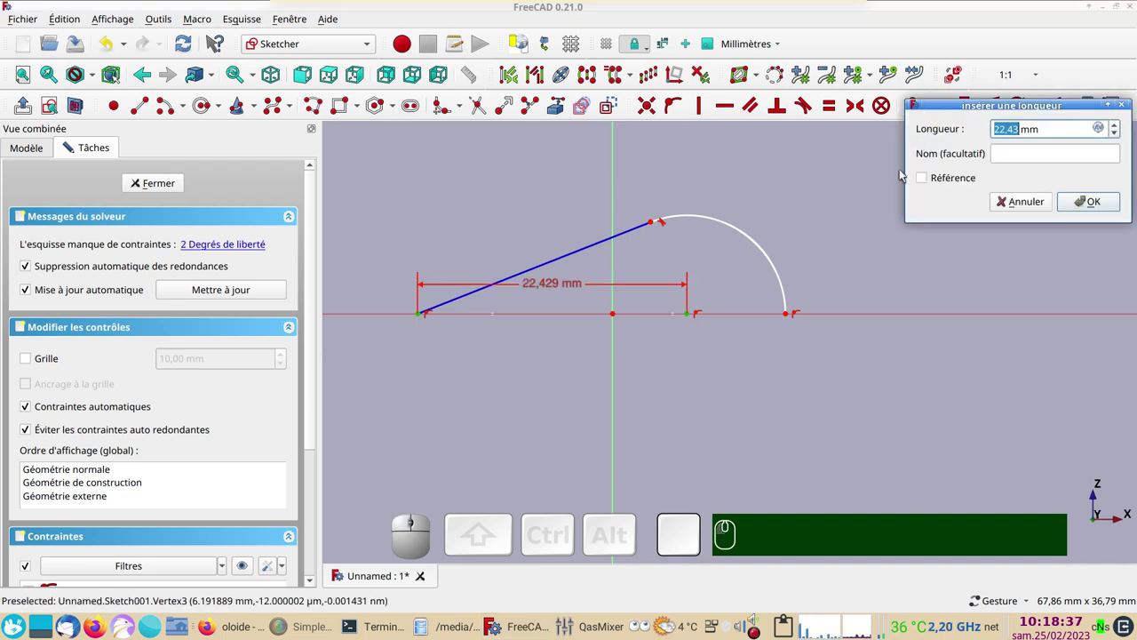
{"action": "key", "text": "KP_2"}
{"action": "key", "text": "KP_0"}
{"action": "key", "text": "Return"}
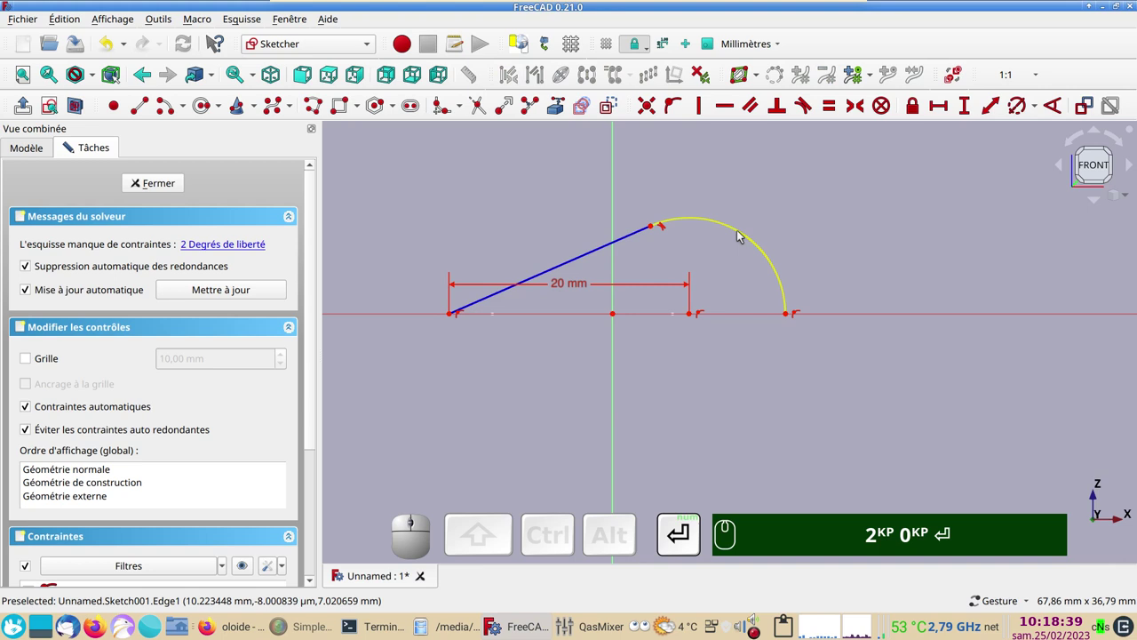
Step: Constrain the arc radius to 10 mm
{"action": "left_click", "coordinate": [742, 235]}
{"action": "left_click", "coordinate": [1016, 106]}
{"action": "key", "text": "KP_1"}
{"action": "key", "text": "KP_0"}
{"action": "left_click", "coordinate": [1094, 194]}
{"action": "key", "text": "KP_2"}
{"action": "key", "text": "KP_0"}
{"action": "key", "text": "Return"}
{"action": "key", "text": "KP_1"}
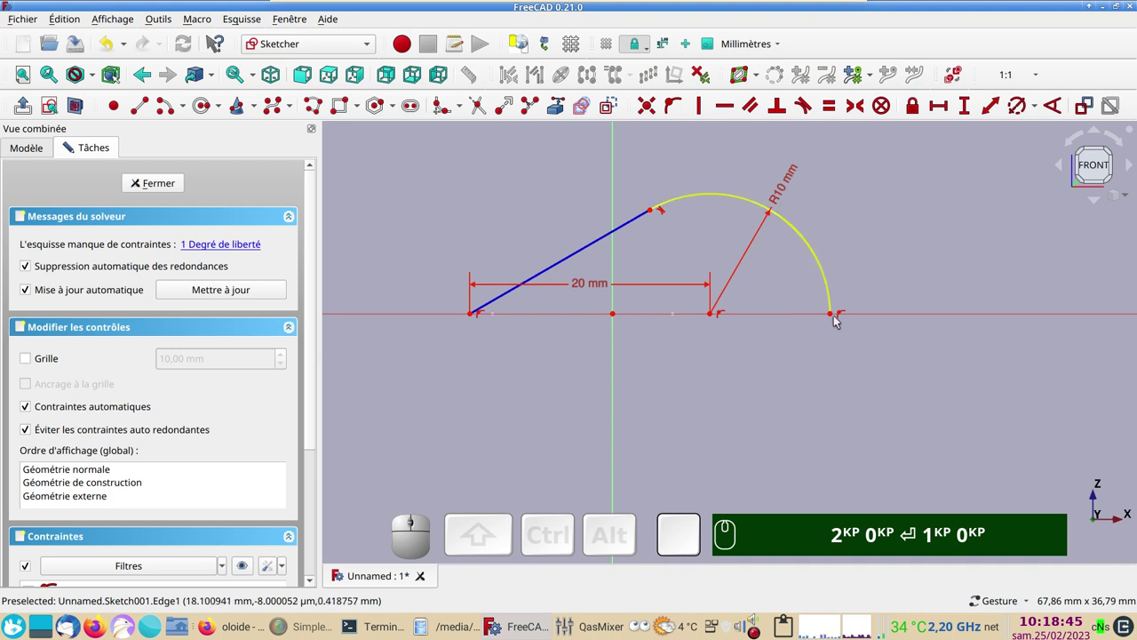
Step: Set the arc centre 10 mm horizontally from the origin
{"action": "left_click_drag", "start_coordinate": [713, 197], "coordinate": [706, 345]}
{"action": "left_click", "coordinate": [714, 346]}
{"action": "left_click", "coordinate": [720, 316]}
{"action": "left_click", "coordinate": [619, 317]}
{"action": "left_click", "coordinate": [767, 359]}
{"action": "left_click", "coordinate": [713, 342]}
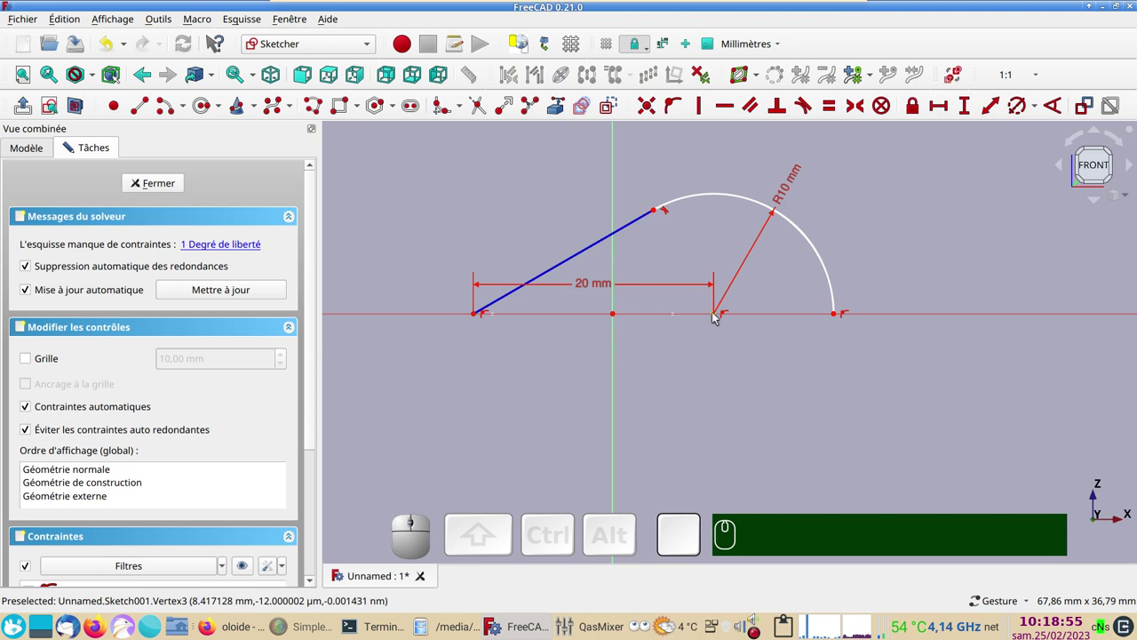
{"action": "left_click", "coordinate": [717, 317]}
{"action": "left_click", "coordinate": [938, 116]}
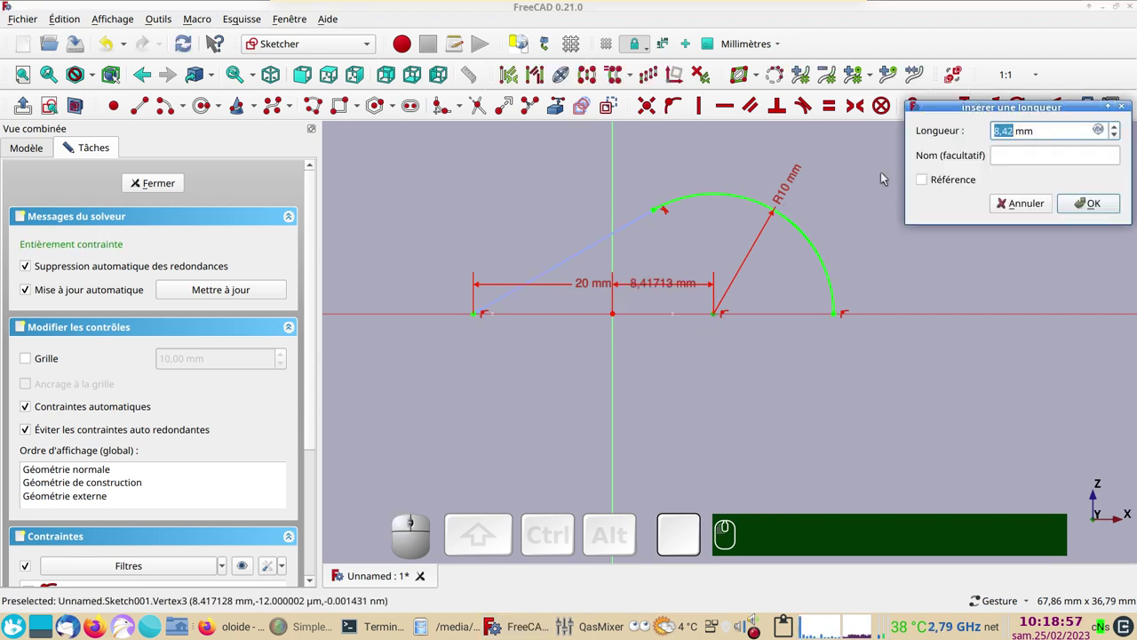
{"action": "key", "text": "KP_1"}
{"action": "key", "text": "1"}
{"action": "key", "text": "KP_0"}
{"action": "key", "text": "Return"}
{"action": "key", "text": "KP_1"}
{"action": "key", "text": "KP_0"}
{"action": "key", "text": "Return"}
{"action": "left_click", "coordinate": [1096, 204]}
Step: Draw the closing lines to make a closed wedge and leave the sketch editor
{"action": "key", "text": "KP_1"}
{"action": "key", "text": "KP_0"}
{"action": "key", "text": "Return"}
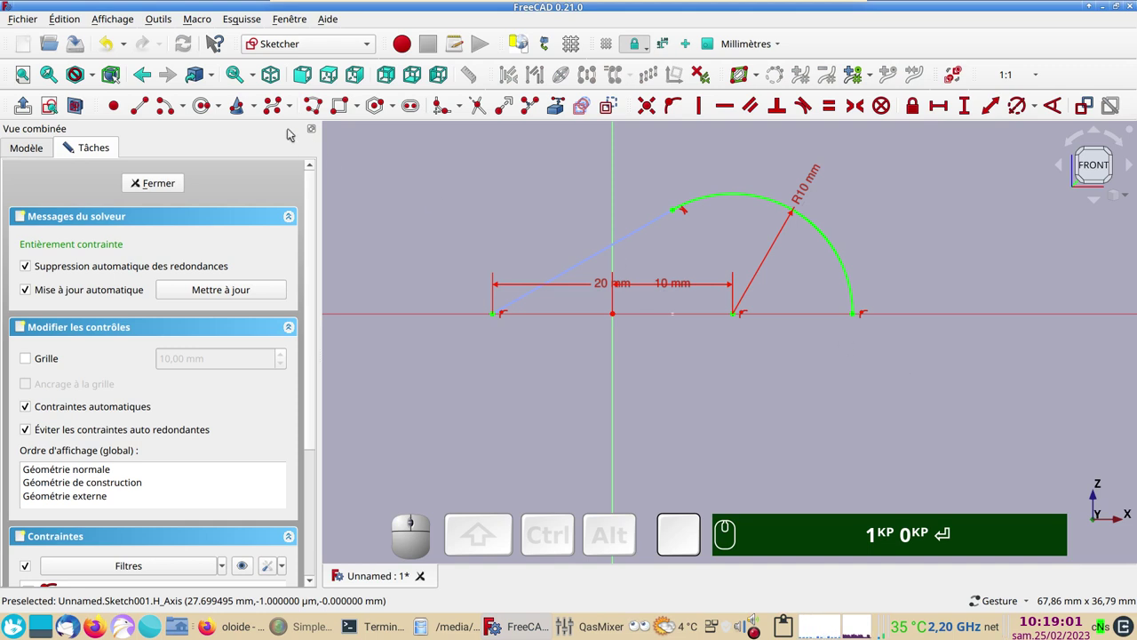
{"action": "left_click", "coordinate": [153, 118]}
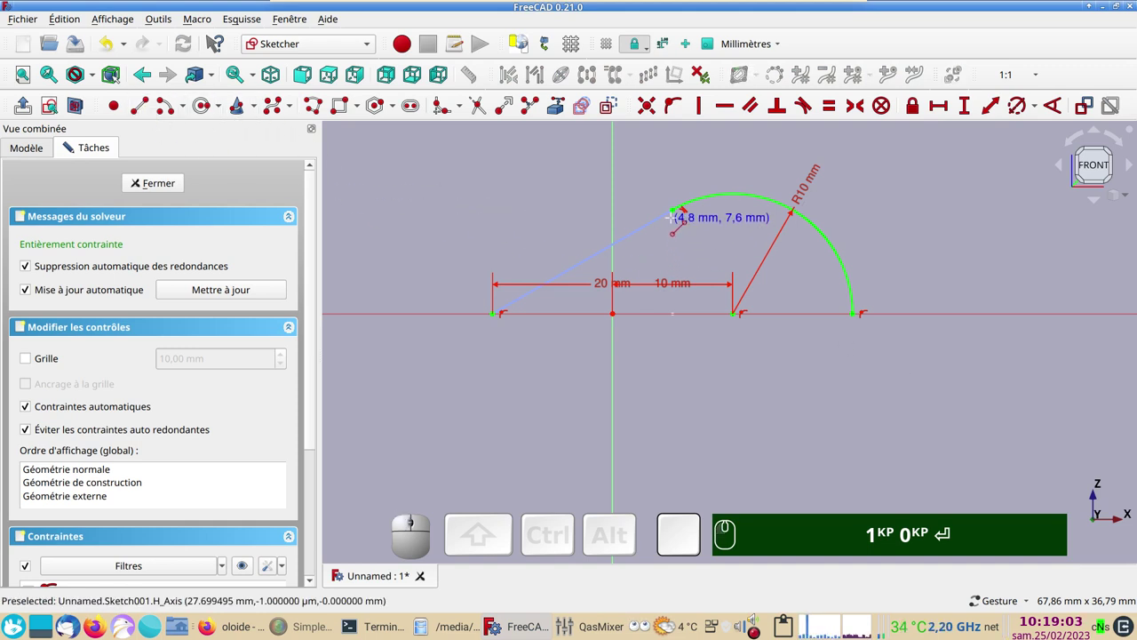
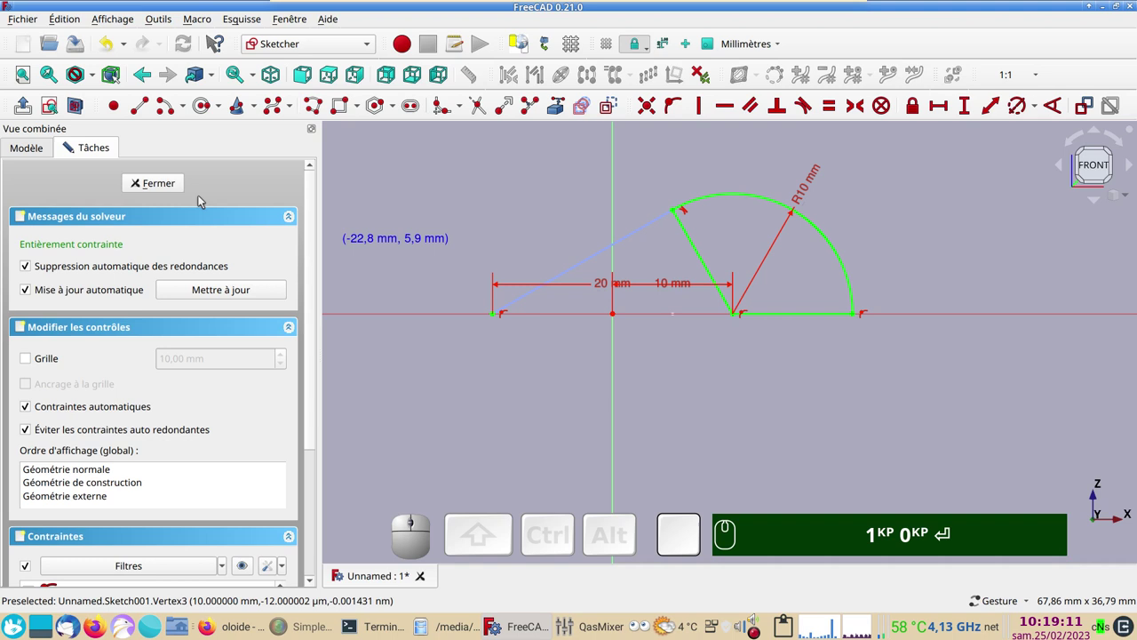
{"action": "key", "text": "KP_1"}
{"action": "key", "text": "KP_0"}
{"action": "key", "text": "Return"}
Step: Switch to the Part workbench with both sketches in view
{"action": "left_click", "coordinate": [177, 185]}
{"action": "left_click_drag", "start_coordinate": [647, 259], "coordinate": [410, 224]}
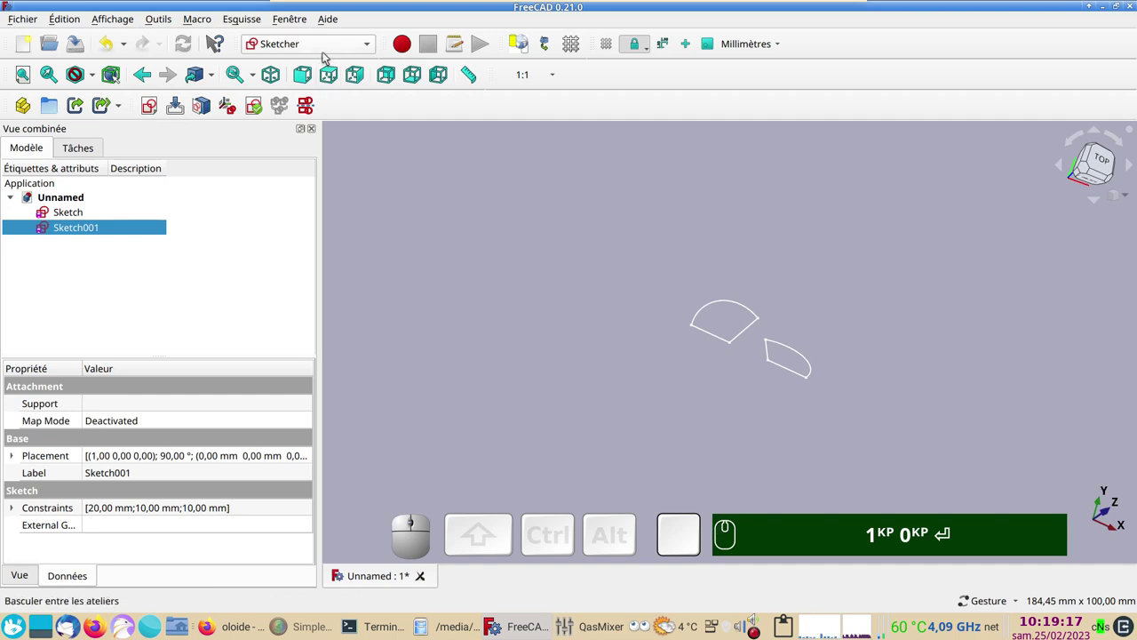
{"action": "left_click", "coordinate": [327, 51]}
{"action": "left_click", "coordinate": [295, 254]}
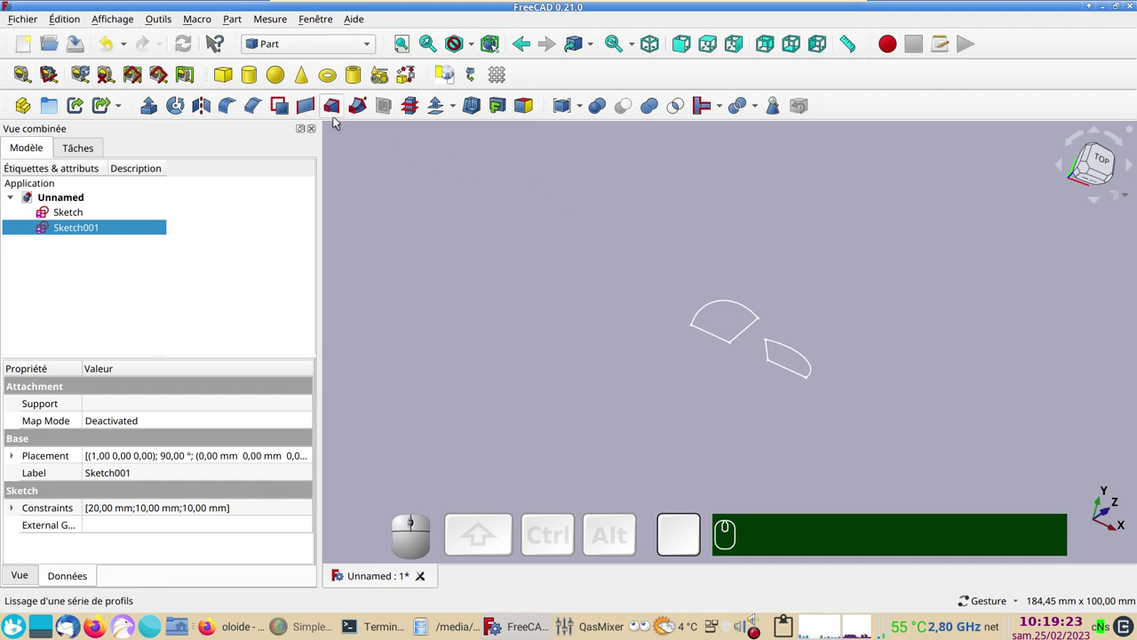
Step: Loft Sketch and Sketch001 into a solid
{"action": "left_click", "coordinate": [336, 115]}
{"action": "left_click", "coordinate": [78, 273]}
{"action": "left_click", "coordinate": [162, 309]}
{"action": "left_click", "coordinate": [89, 275]}
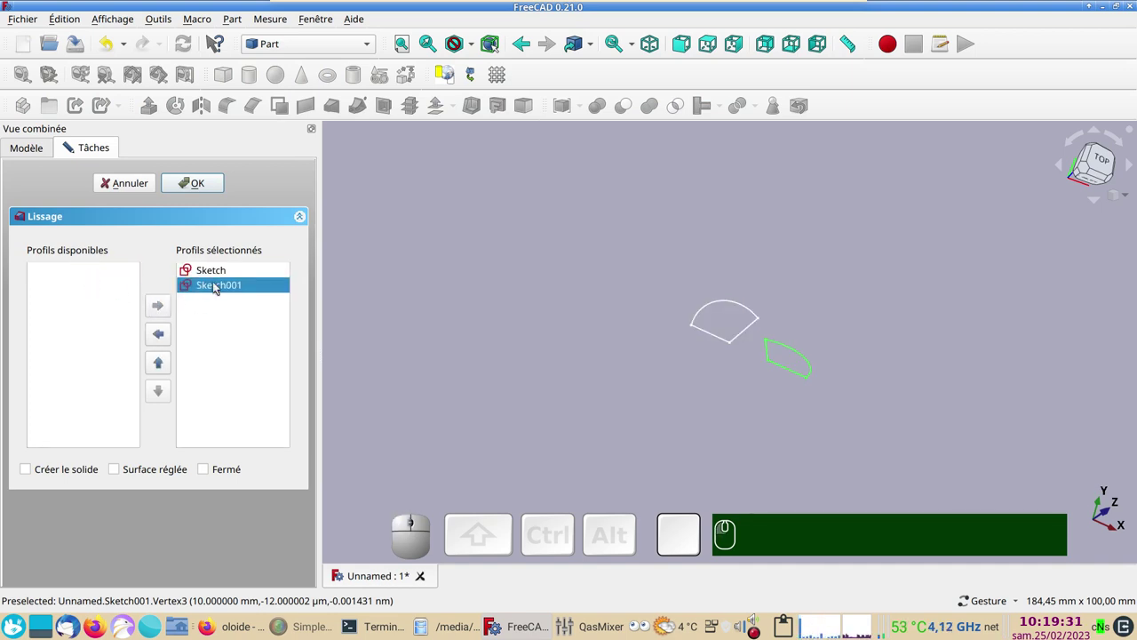
{"action": "left_click", "coordinate": [79, 469]}
{"action": "left_click", "coordinate": [206, 188]}
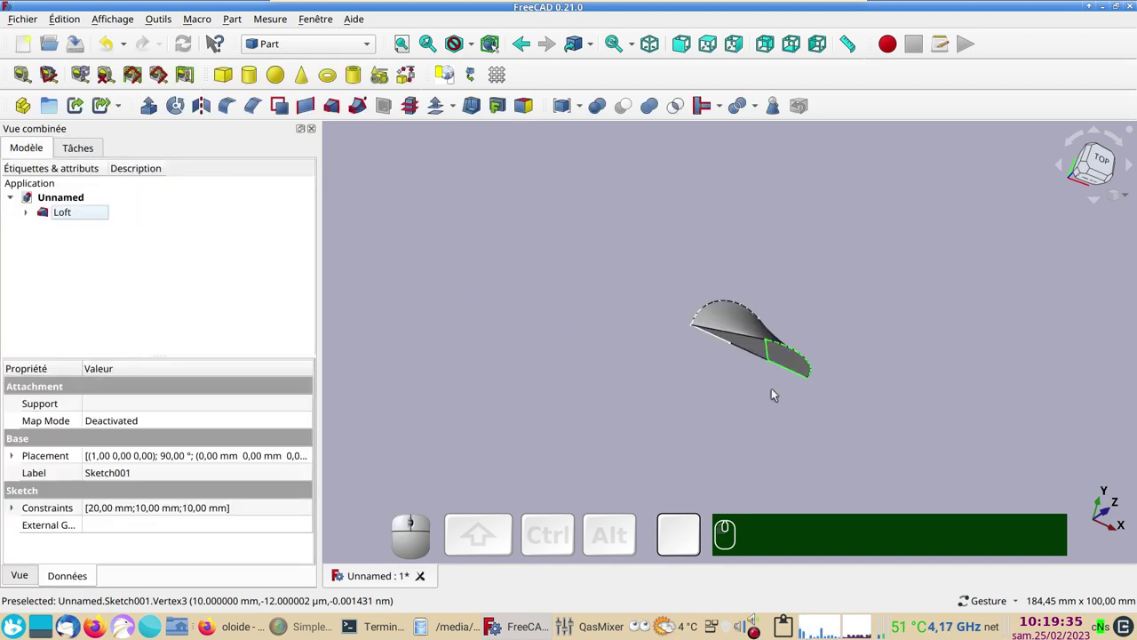
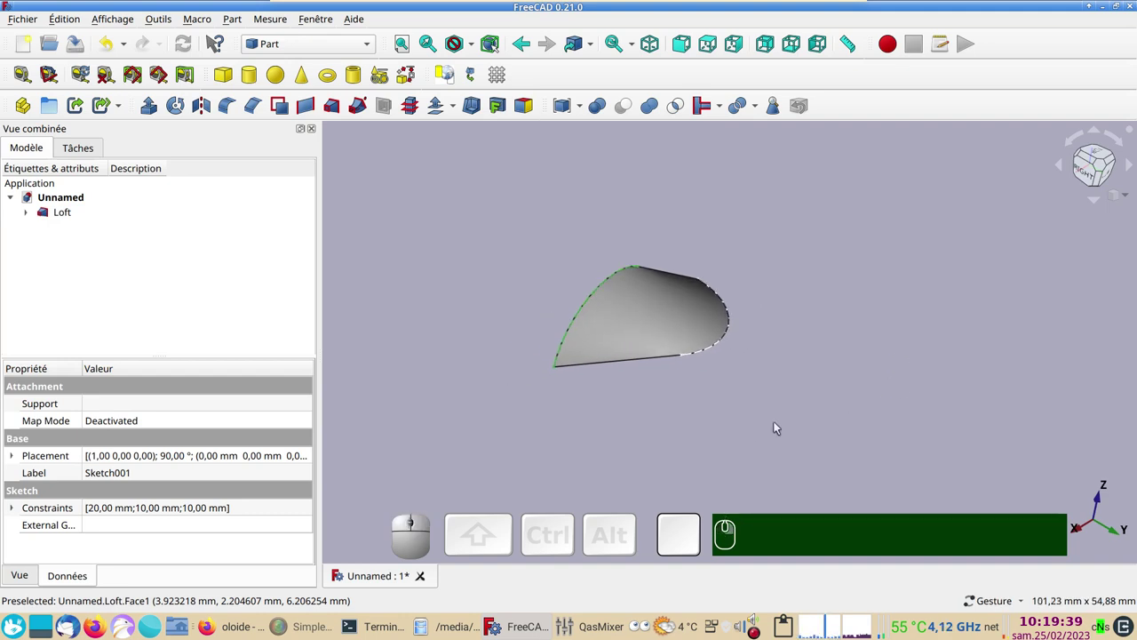
Step: Mirror the Loft across the XZ plane
{"action": "left_click", "coordinate": [63, 219]}
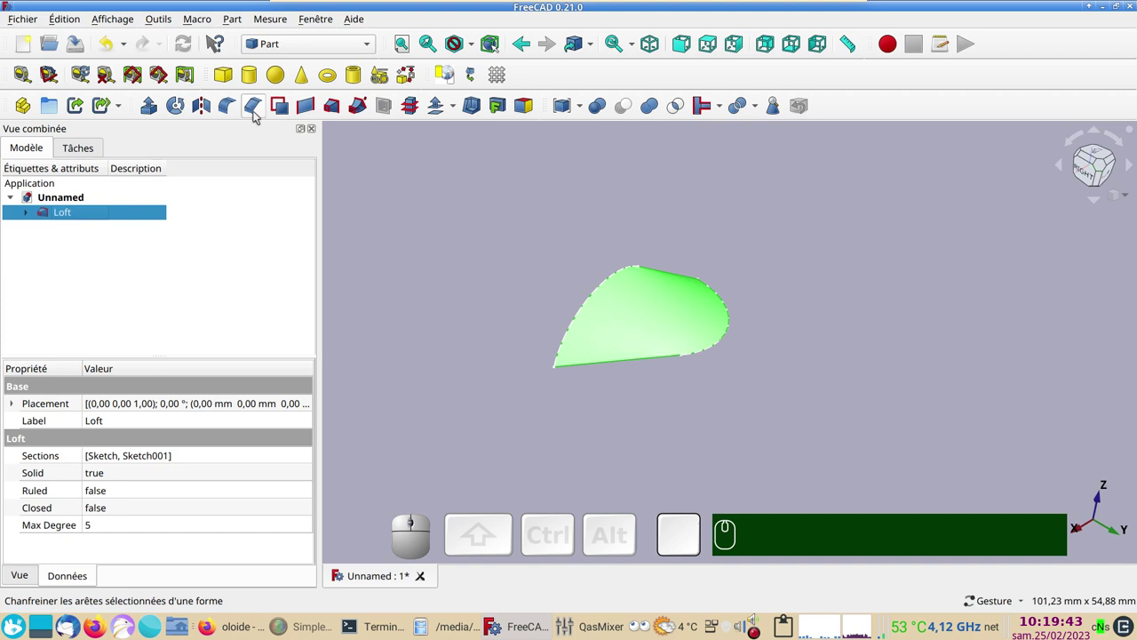
{"action": "left_click", "coordinate": [205, 111]}
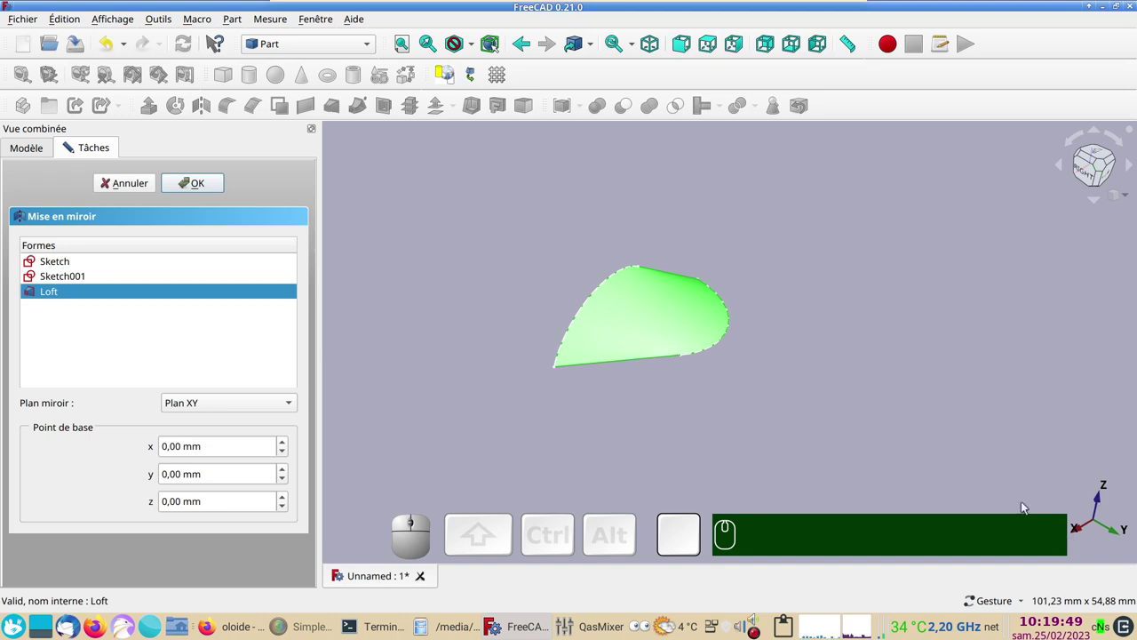
{"action": "left_click", "coordinate": [216, 410]}
{"action": "left_click", "coordinate": [215, 424]}
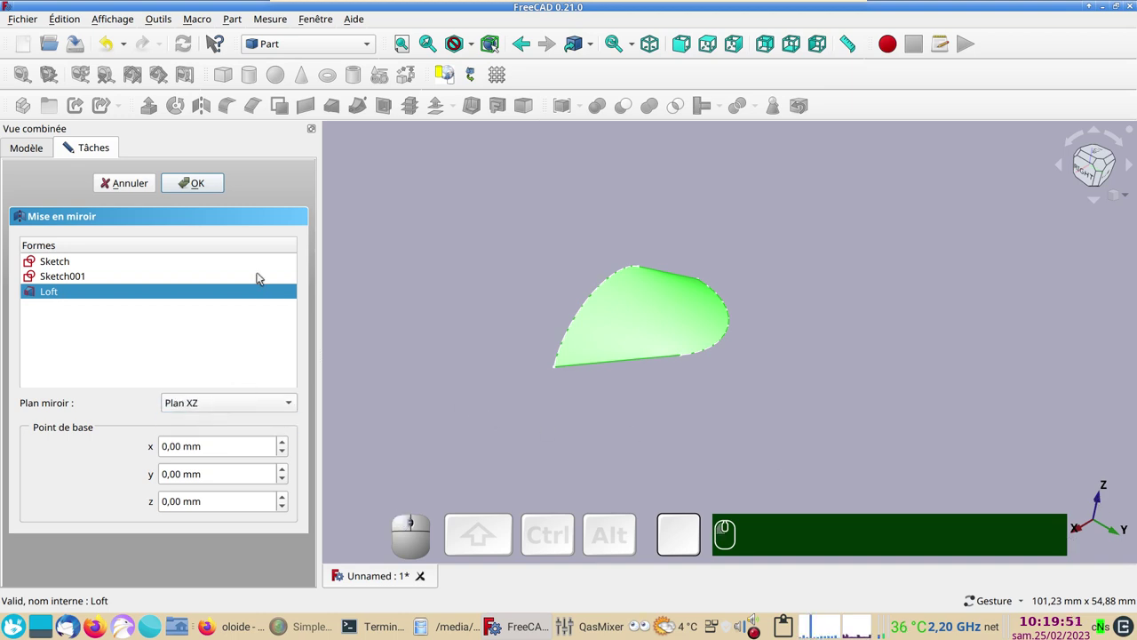
{"action": "left_click", "coordinate": [207, 179]}
Step: Mirror again including the copy, then select Loft (Mirror #2) and Loft (Mirror #3)
{"action": "left_click_drag", "start_coordinate": [388, 250], "coordinate": [475, 290]}
{"action": "left_click", "coordinate": [629, 301]}
{"action": "left_click", "coordinate": [205, 110]}
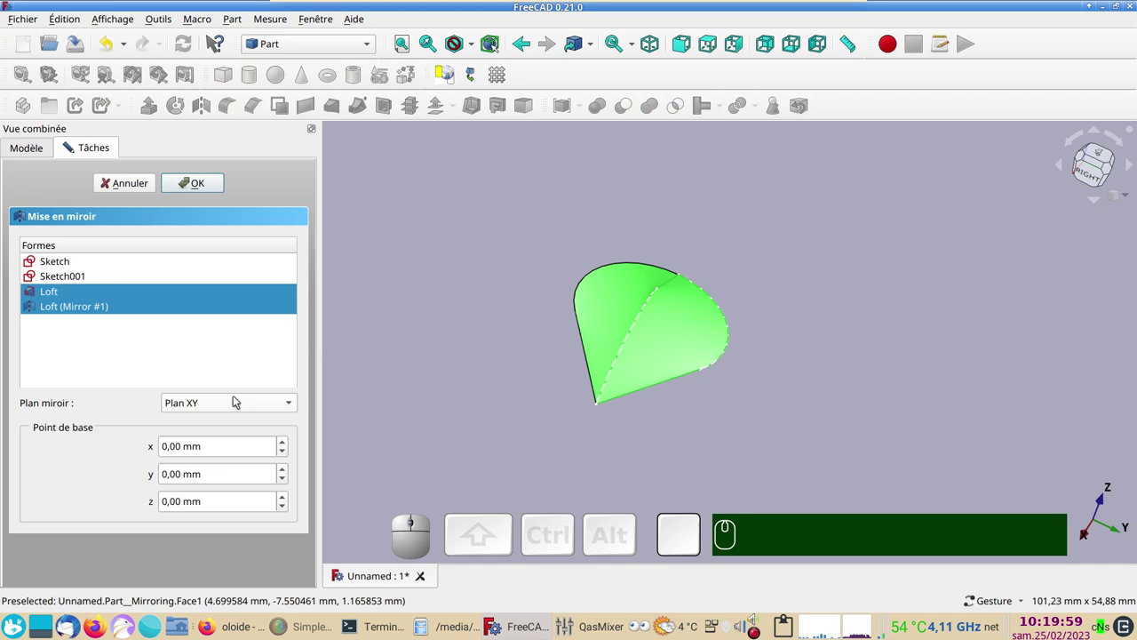
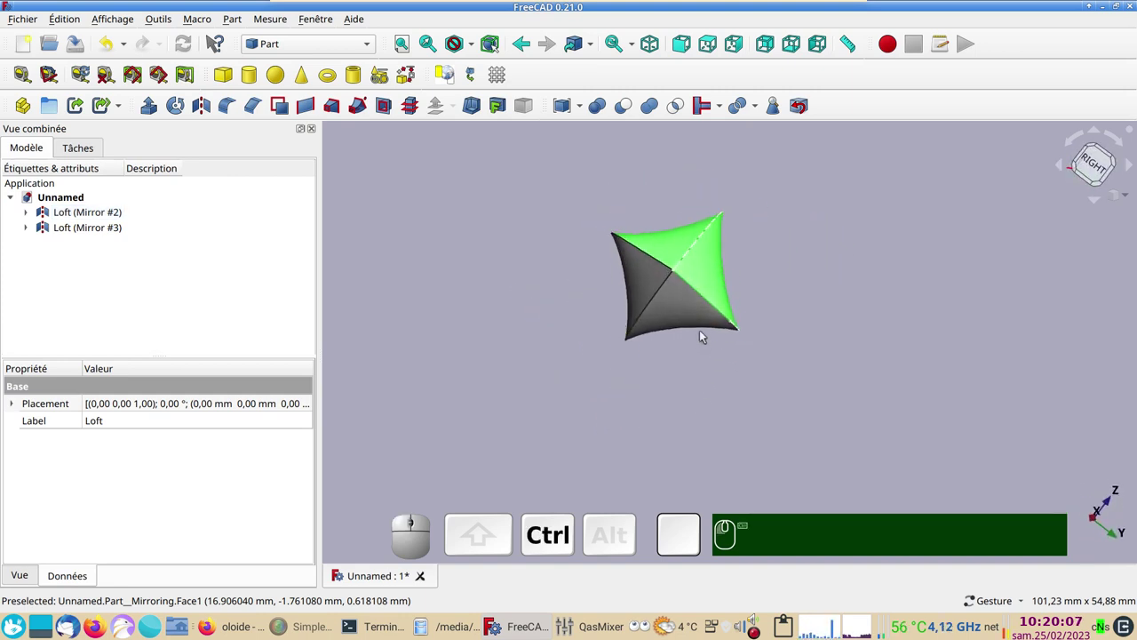
{"action": "left_click", "coordinate": [682, 315]}
{"action": "left_click", "coordinate": [644, 284]}
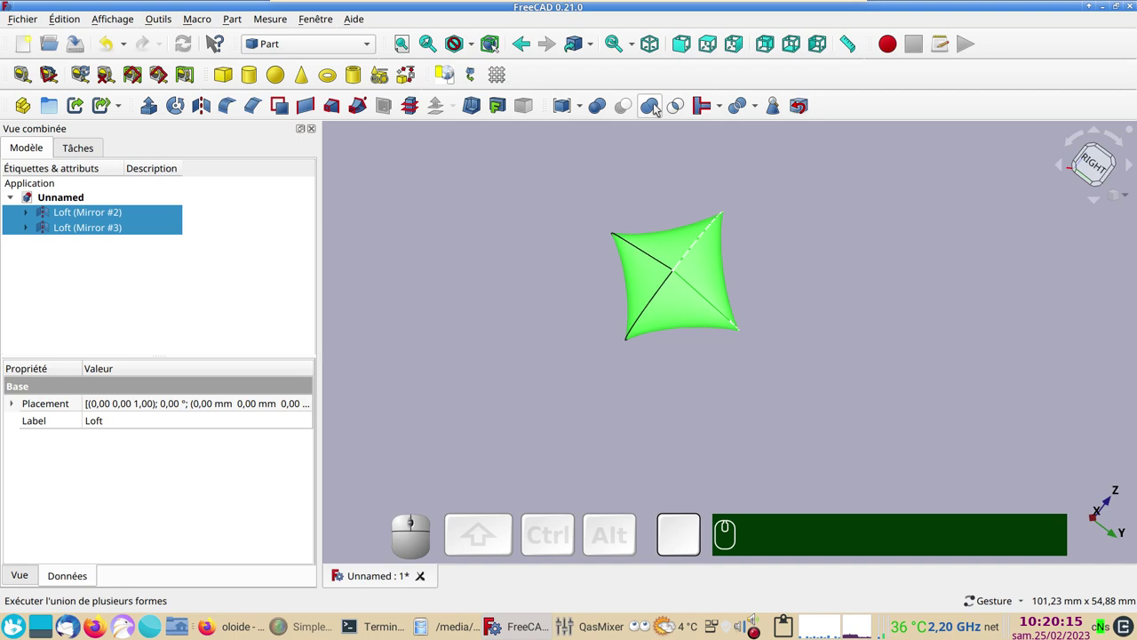
Step: Combine the two mirrored lofts into a Compound and select it
{"action": "left_click", "coordinate": [566, 114]}
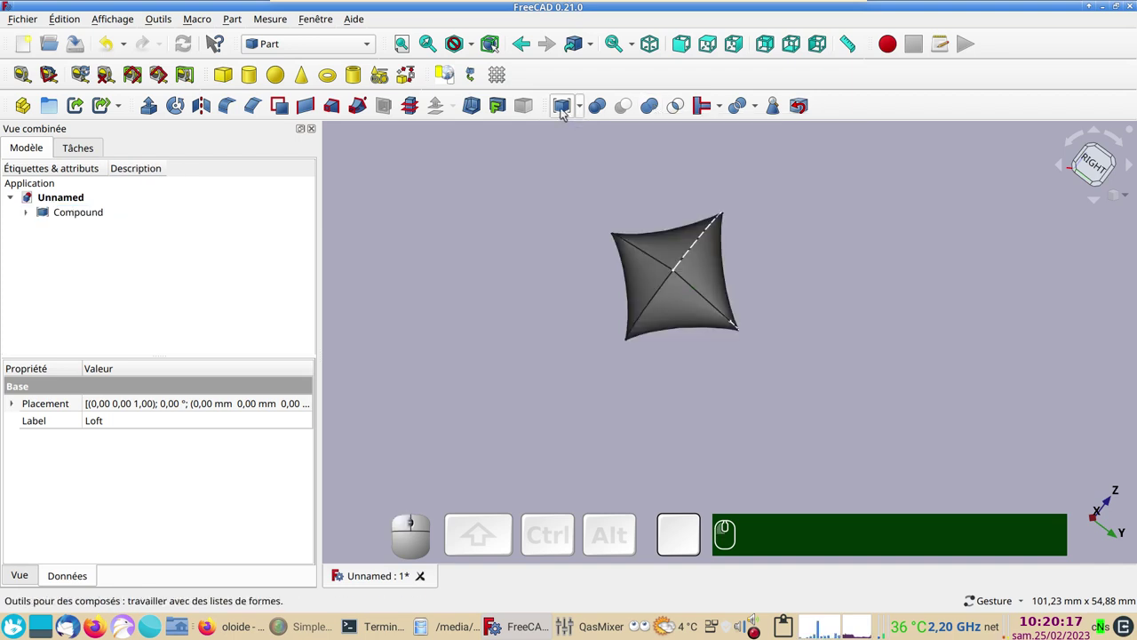
{"action": "left_click_drag", "start_coordinate": [482, 282], "coordinate": [863, 312]}
{"action": "left_click_drag", "start_coordinate": [884, 317], "coordinate": [198, 281]}
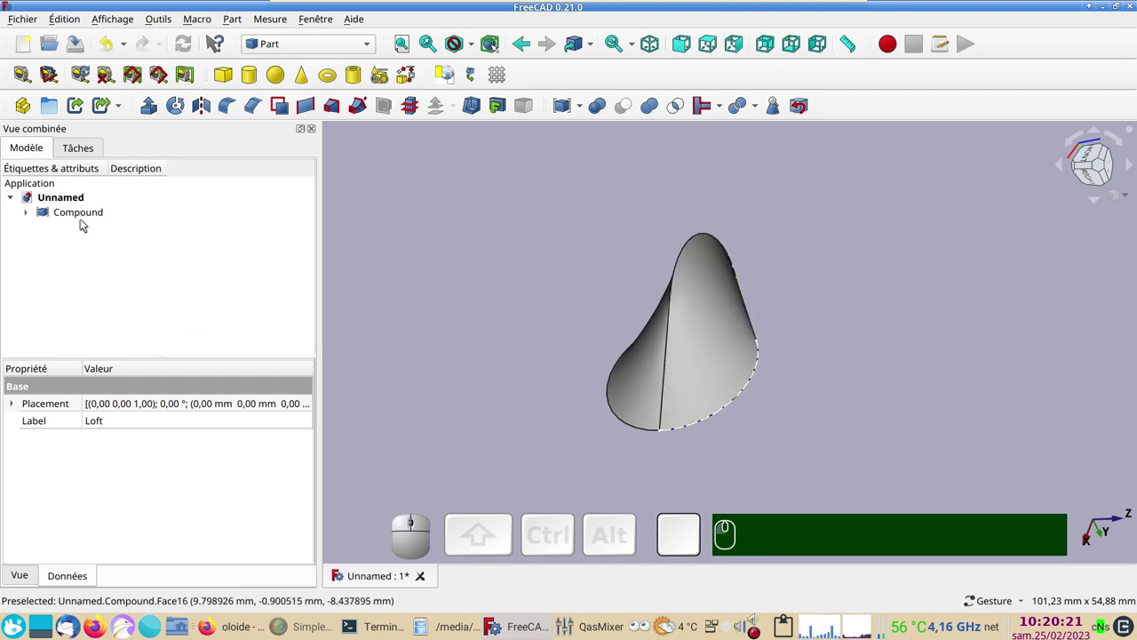
{"action": "left_click", "coordinate": [79, 217]}
Step: Set the Compound's display to Shaded and start choosing a magenta shape colour
{"action": "key", "text": "ctrl+d"}
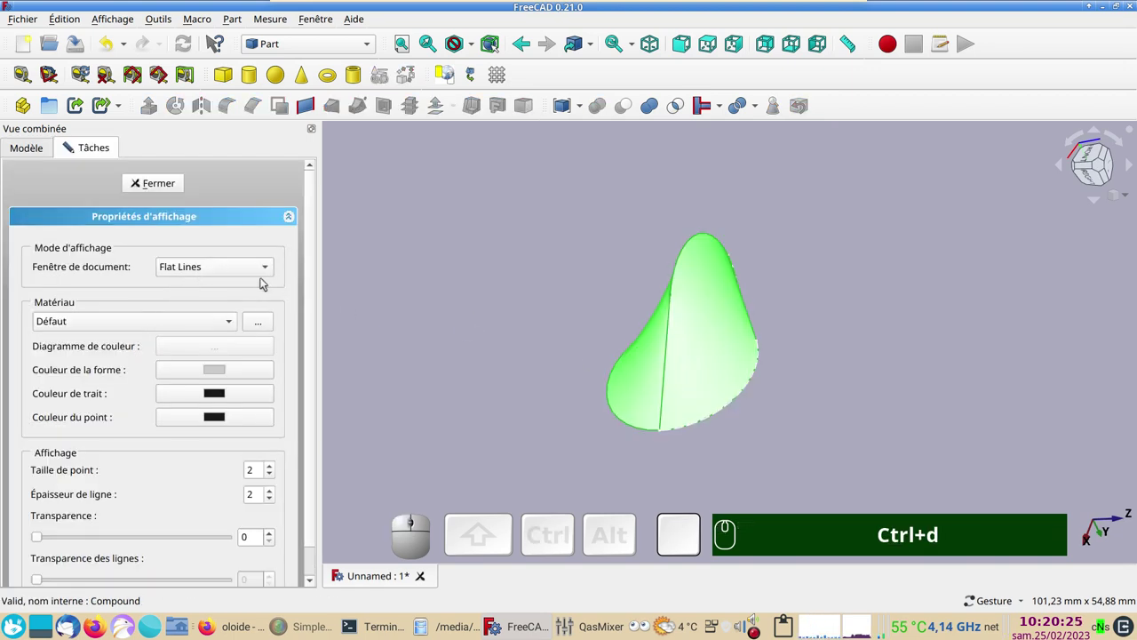
{"action": "left_click", "coordinate": [228, 263]}
{"action": "left_click", "coordinate": [219, 287]}
{"action": "left_click", "coordinate": [222, 367]}
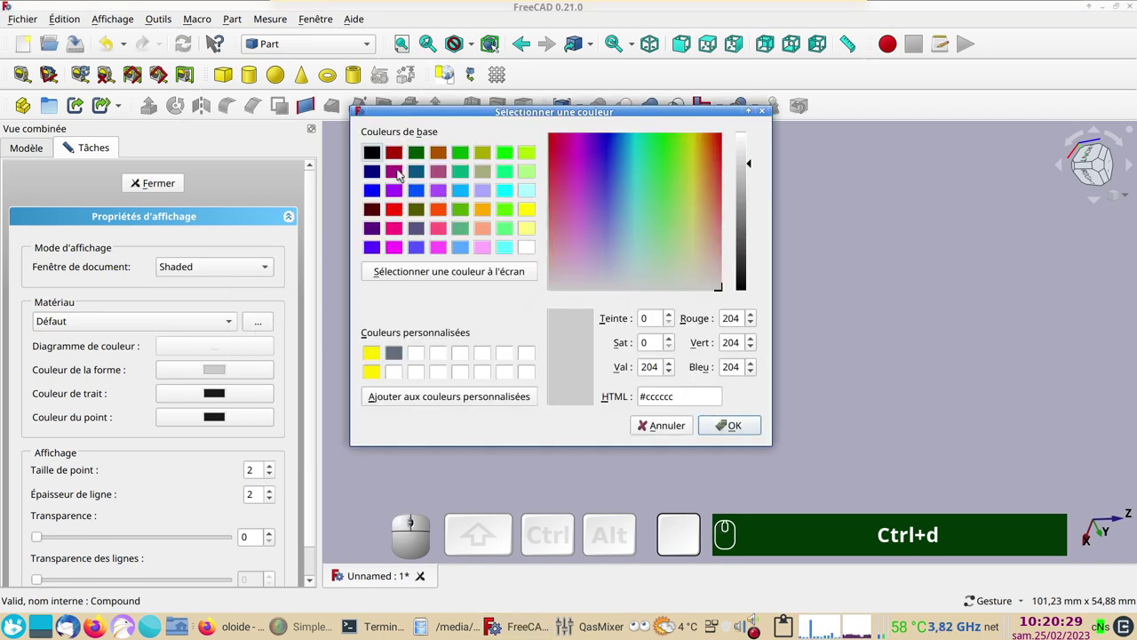
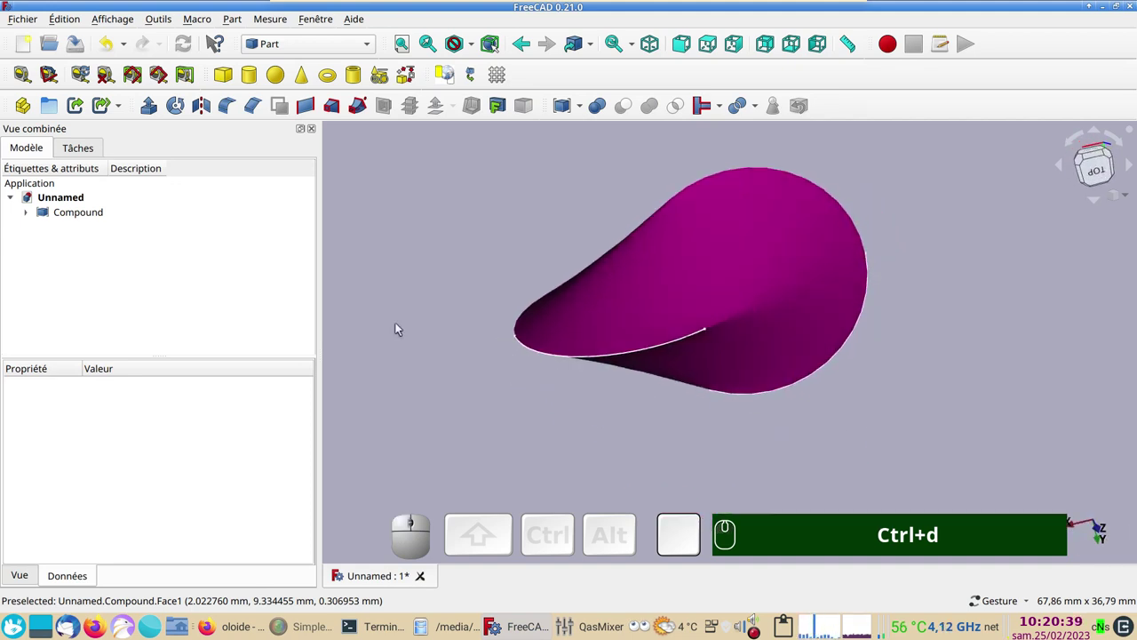
Step: Switch to the Mesh Design workbench and select the Compound
{"action": "left_click", "coordinate": [349, 48]}
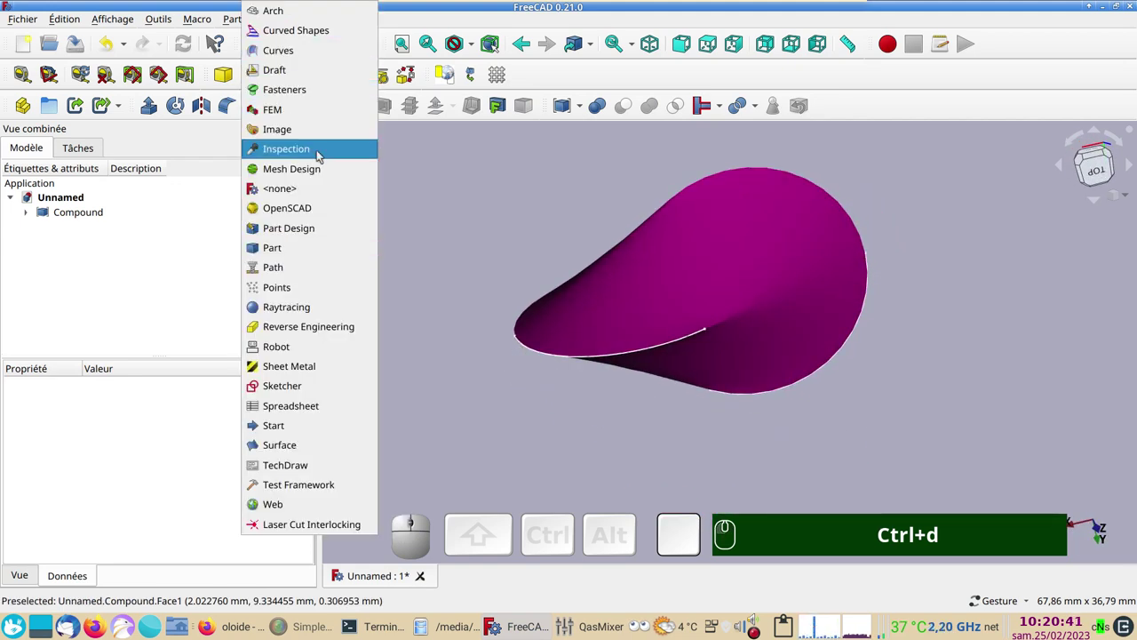
{"action": "left_click", "coordinate": [318, 170]}
{"action": "left_click", "coordinate": [93, 214]}
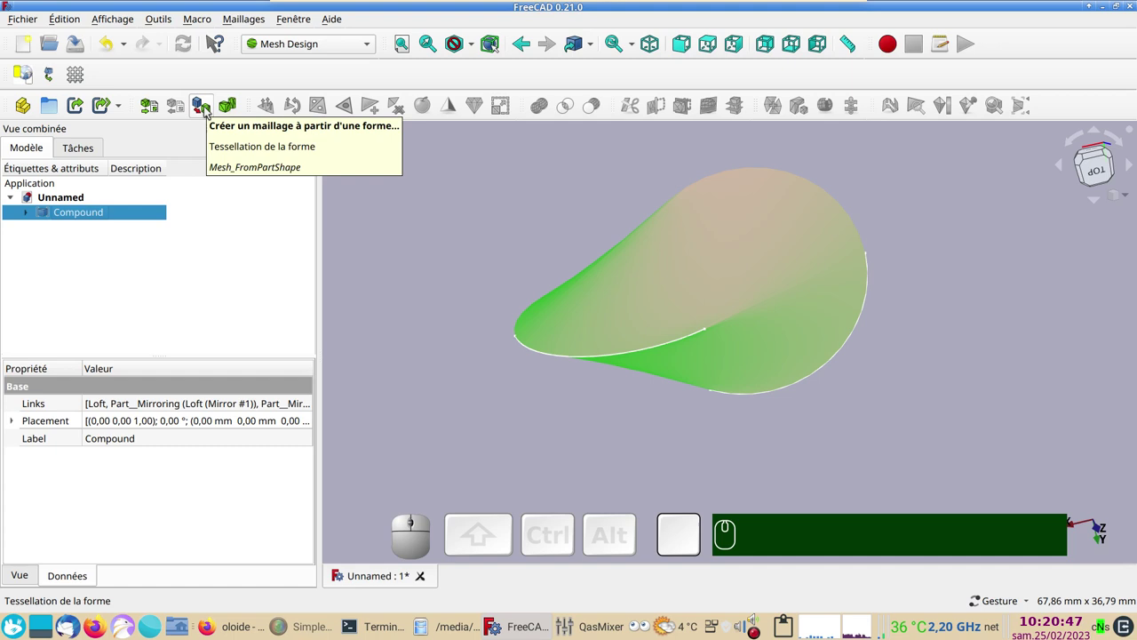
Step: Tessellate the Compound with Mefisto at 0.50 mm maximum edge length
{"action": "left_click", "coordinate": [209, 112]}
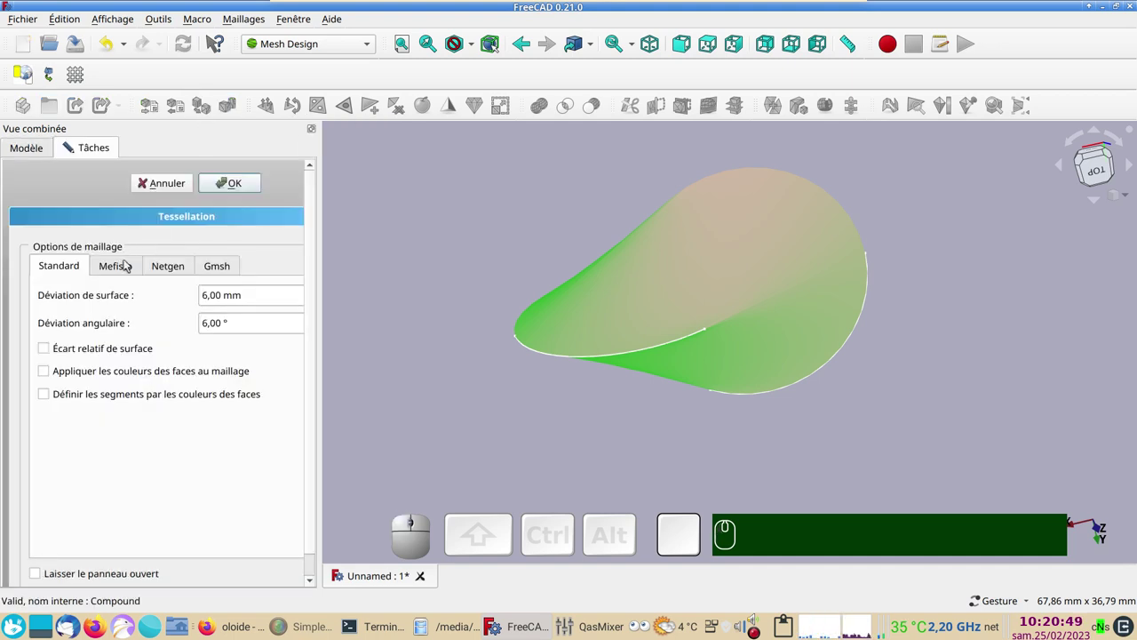
{"action": "left_click", "coordinate": [128, 269]}
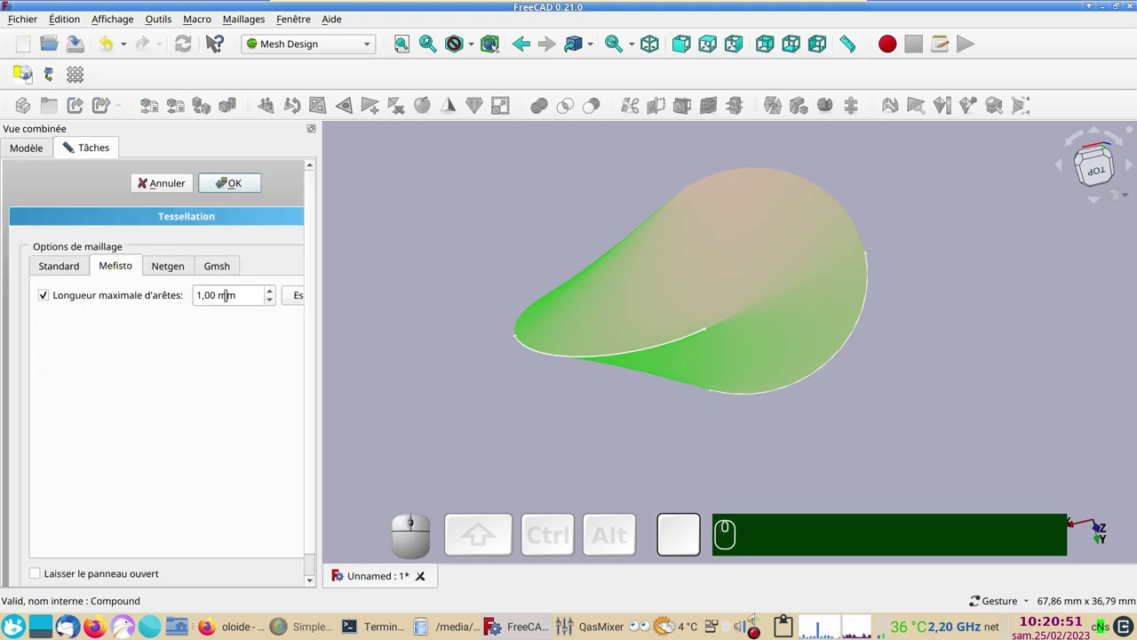
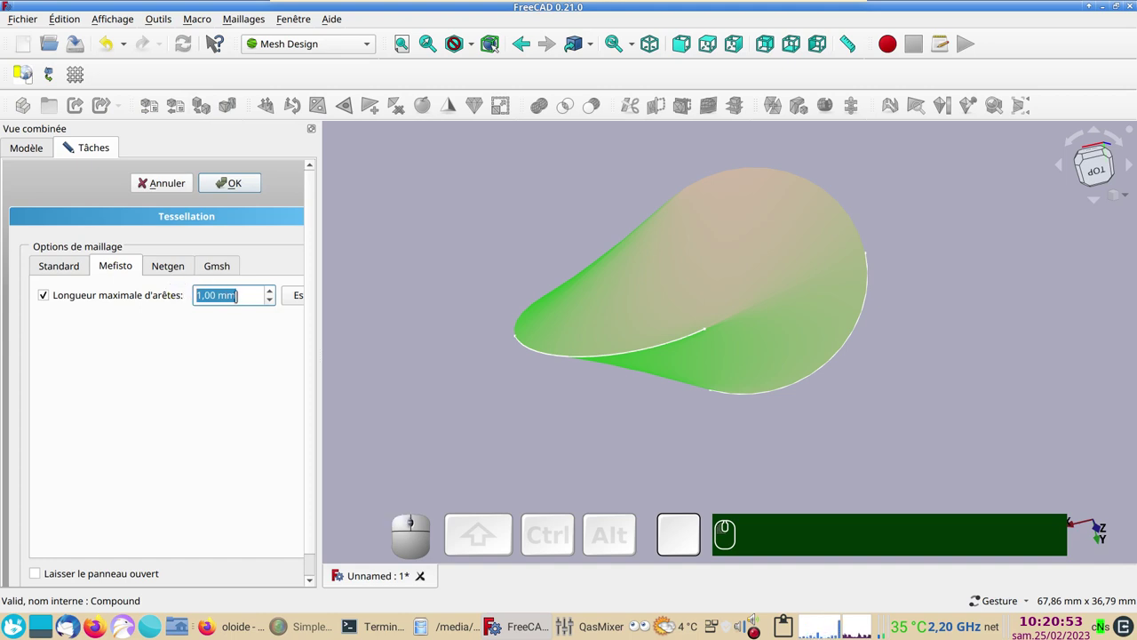
{"action": "scroll", "scroll_direction": "down", "scroll_amount": 3}
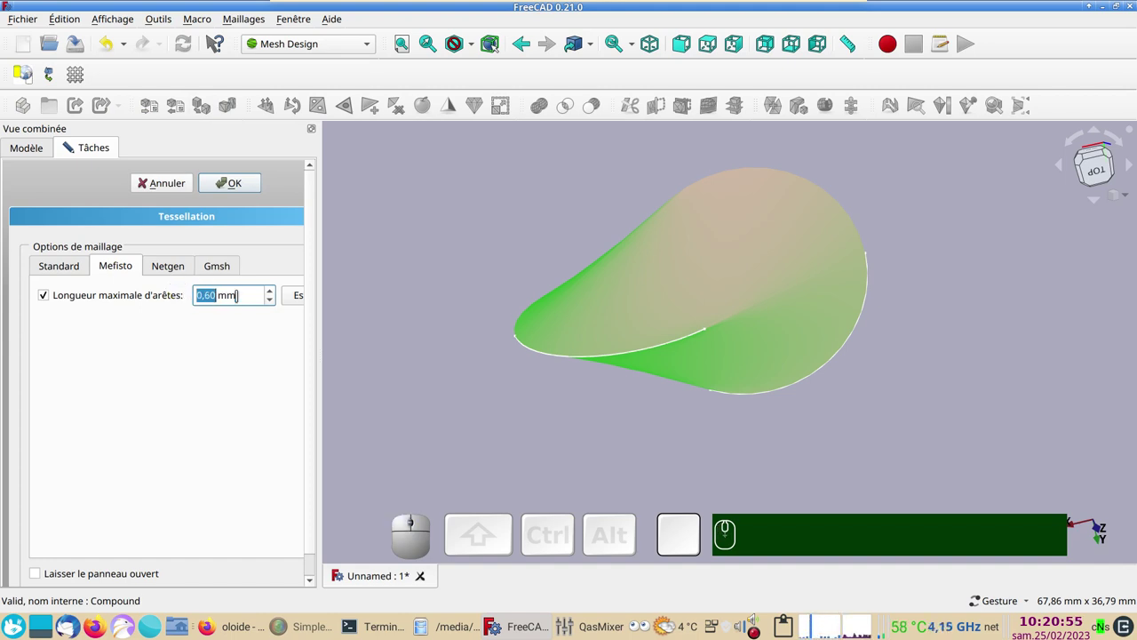
{"action": "scroll", "scroll_direction": "down", "scroll_amount": 3}
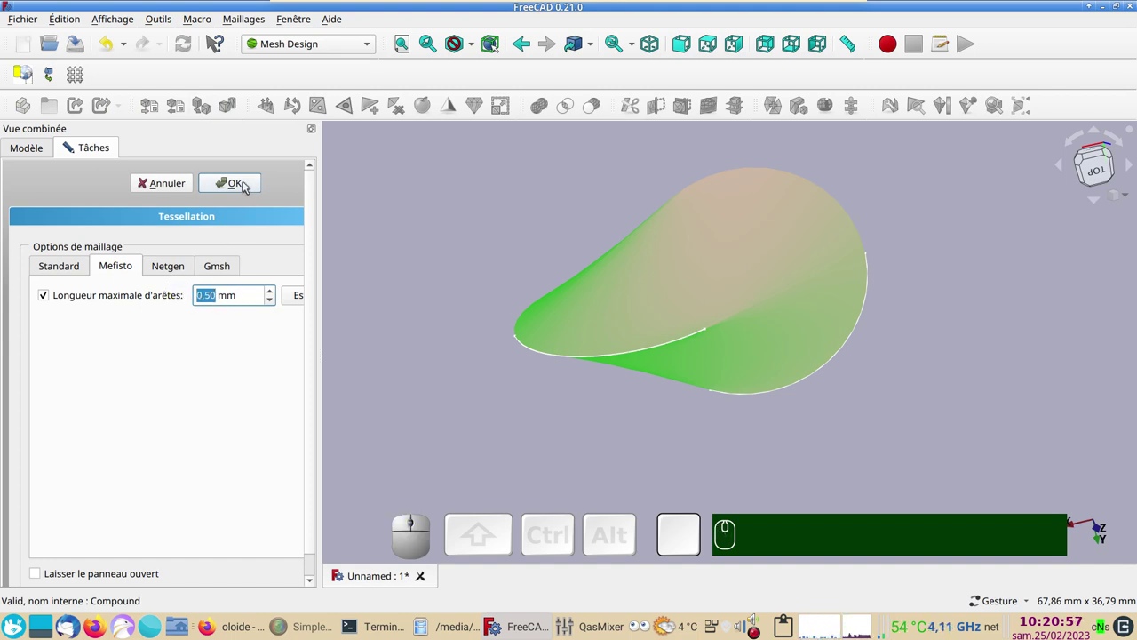
{"action": "left_click", "coordinate": [247, 185]}
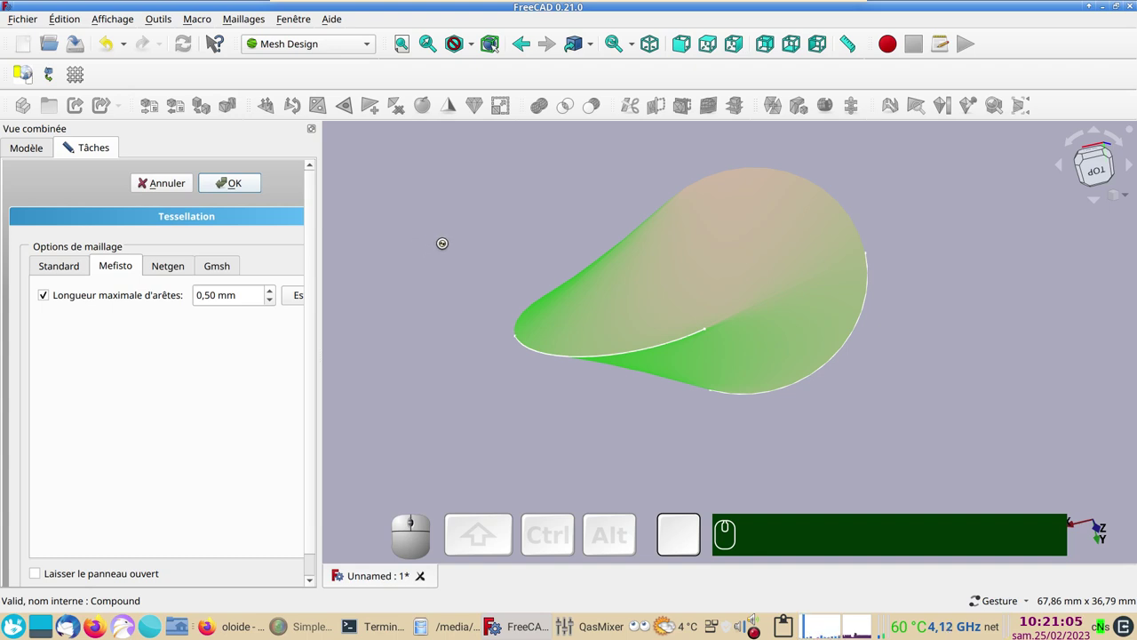
{"action": "left_click_drag", "start_coordinate": [424, 300], "coordinate": [366, 334]}
Step: Hide the original Compound so only the meshed compound remains visible and selected
{"action": "left_click", "coordinate": [125, 235]}
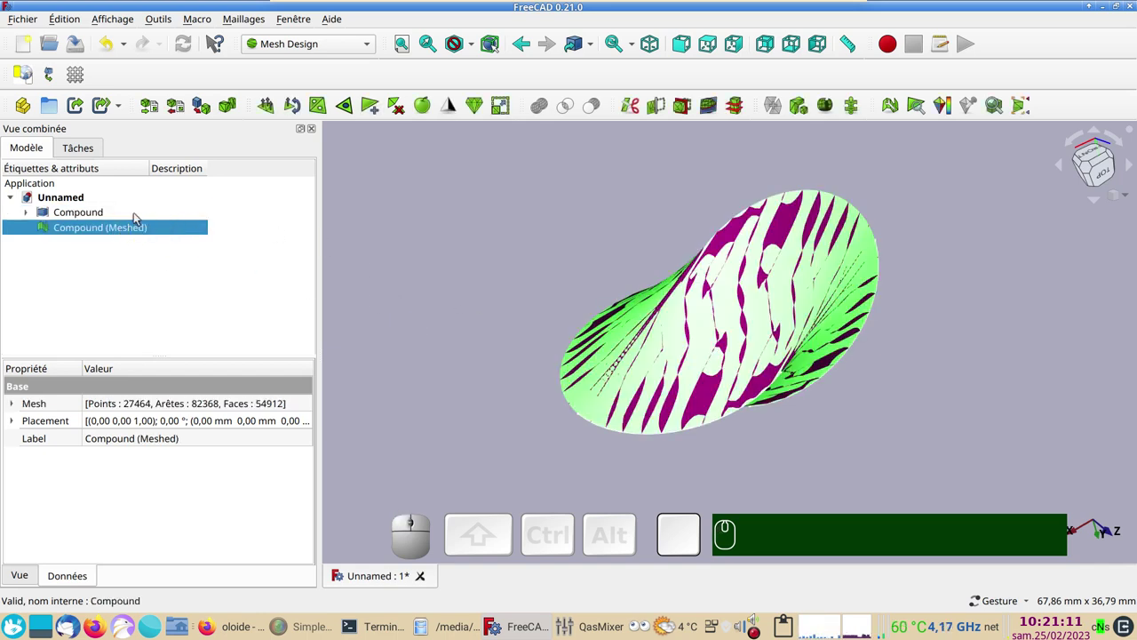
{"action": "left_click", "coordinate": [110, 218]}
{"action": "key", "text": "space"}
{"action": "left_click", "coordinate": [119, 231]}
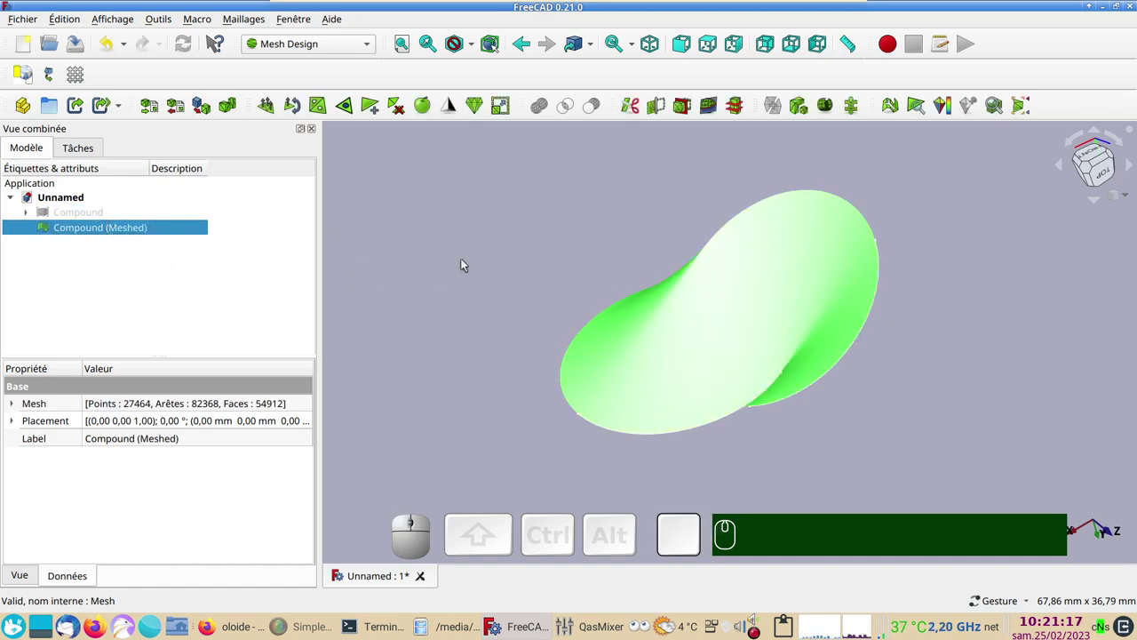
Step: Set the meshed compound's Shape color to yellow in its Display properties
{"action": "key", "text": "ctrl+d"}
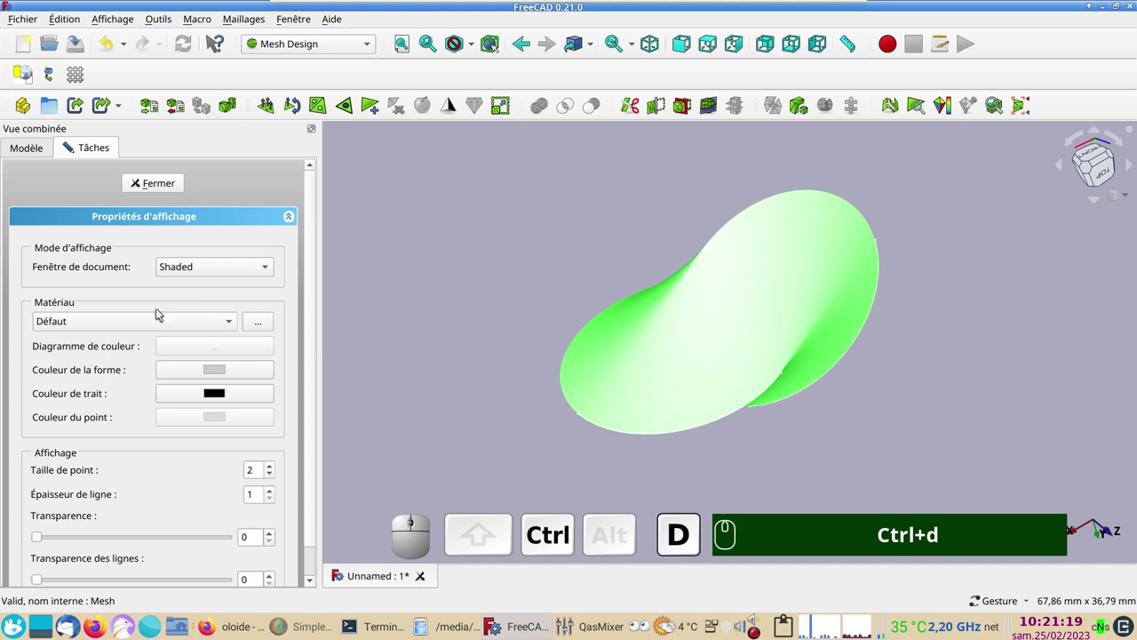
{"action": "left_click", "coordinate": [159, 321]}
{"action": "left_click", "coordinate": [134, 335]}
{"action": "left_click", "coordinate": [479, 316]}
{"action": "left_click_drag", "start_coordinate": [476, 329], "coordinate": [193, 243]}
{"action": "left_click", "coordinate": [164, 184]}
Step: Inspect the yellow mesh up close in wireframe draw style, then return to shaded surfaces
{"action": "scroll", "scroll_direction": "up", "scroll_amount": 3}
{"action": "right_click", "coordinate": [643, 349]}
{"action": "scroll", "scroll_direction": "down", "scroll_amount": 3}
{"action": "scroll", "scroll_direction": "up", "scroll_amount": 3}
{"action": "left_click_drag", "start_coordinate": [711, 258], "coordinate": [695, 295]}
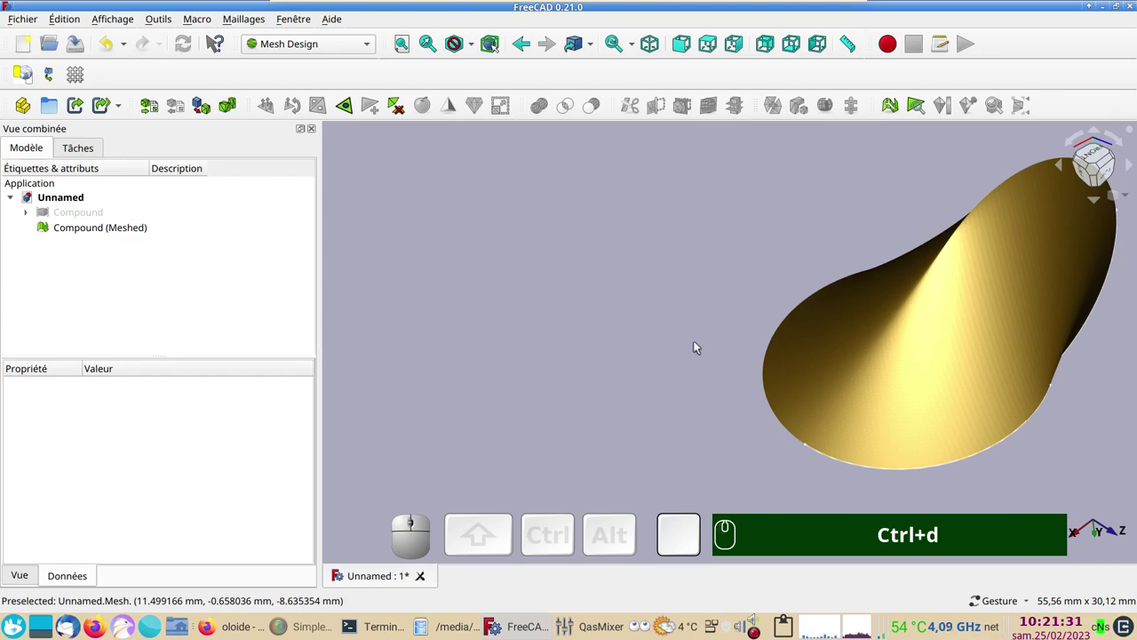
{"action": "key", "text": "&"}
{"action": "left_click_drag", "start_coordinate": [710, 279], "coordinate": [735, 267]}
{"action": "scroll", "scroll_direction": "up", "scroll_amount": 3}
{"action": "right_click", "coordinate": [736, 260]}
{"action": "type", "text": "&&"}
{"action": "left_click", "coordinate": [521, 214]}
{"action": "type", "text": "&"}
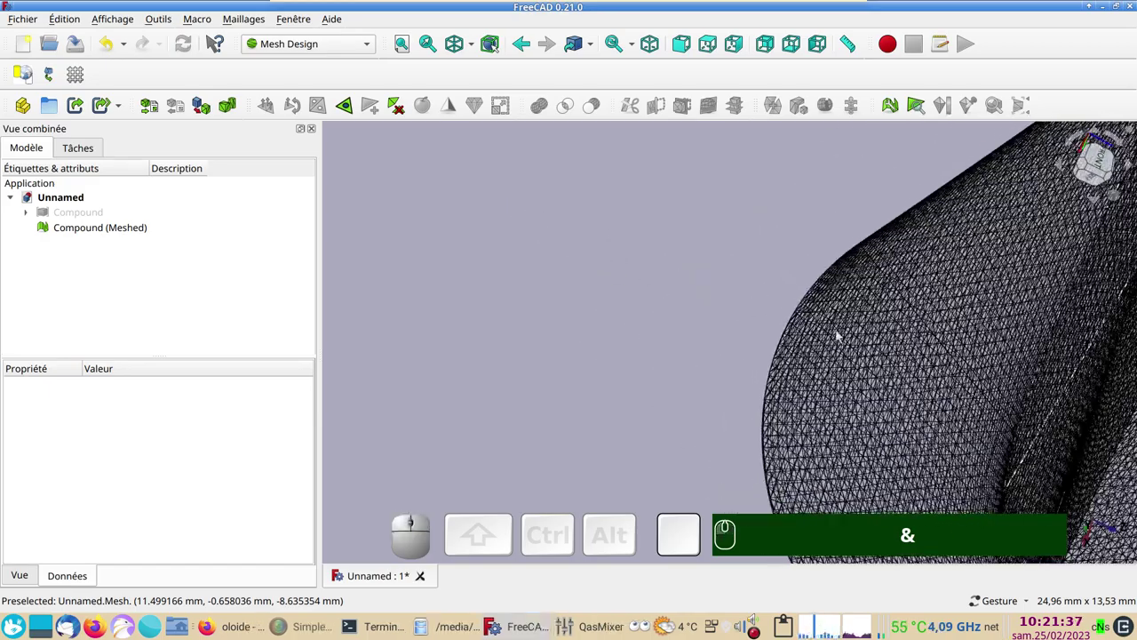
{"action": "left_click", "coordinate": [831, 327]}
{"action": "type", "text": "&"}
{"action": "left_click", "coordinate": [684, 315]}
Step: Make the original Compound visible again so it overlaps the yellow meshed compound
{"action": "scroll", "scroll_direction": "down", "scroll_amount": 3}
{"action": "right_click", "coordinate": [623, 277]}
{"action": "type", "text": "&&"}
{"action": "left_click", "coordinate": [753, 301]}
{"action": "key", "text": "v"}
{"action": "type", "text": "&&v"}
{"action": "key", "text": "KP_6"}
{"action": "type", "text": "&&v 6KP"}
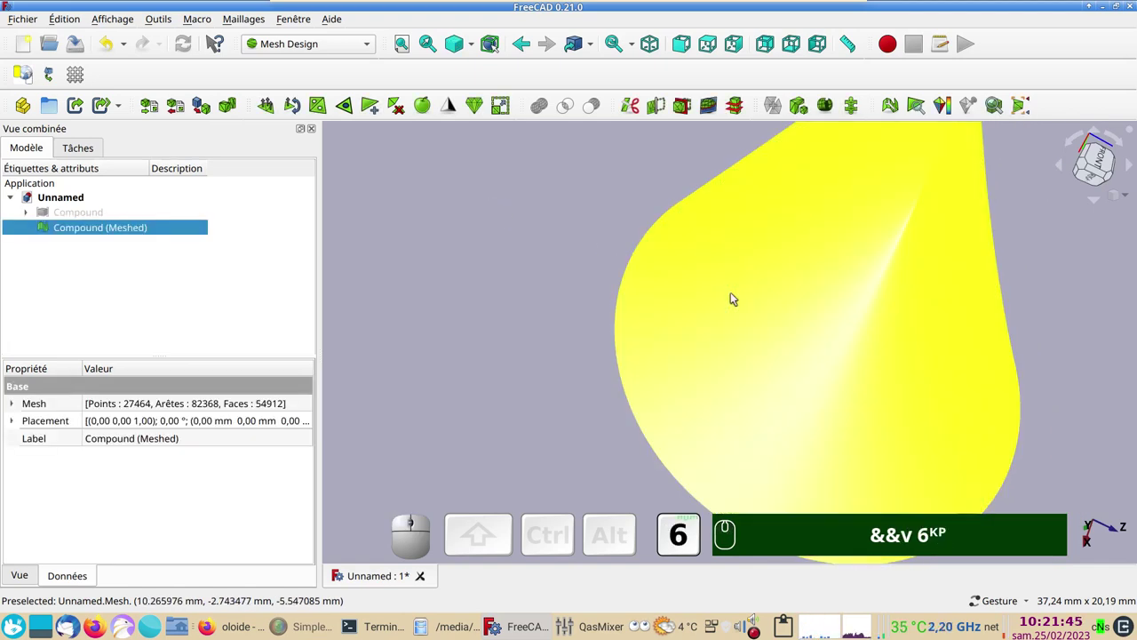